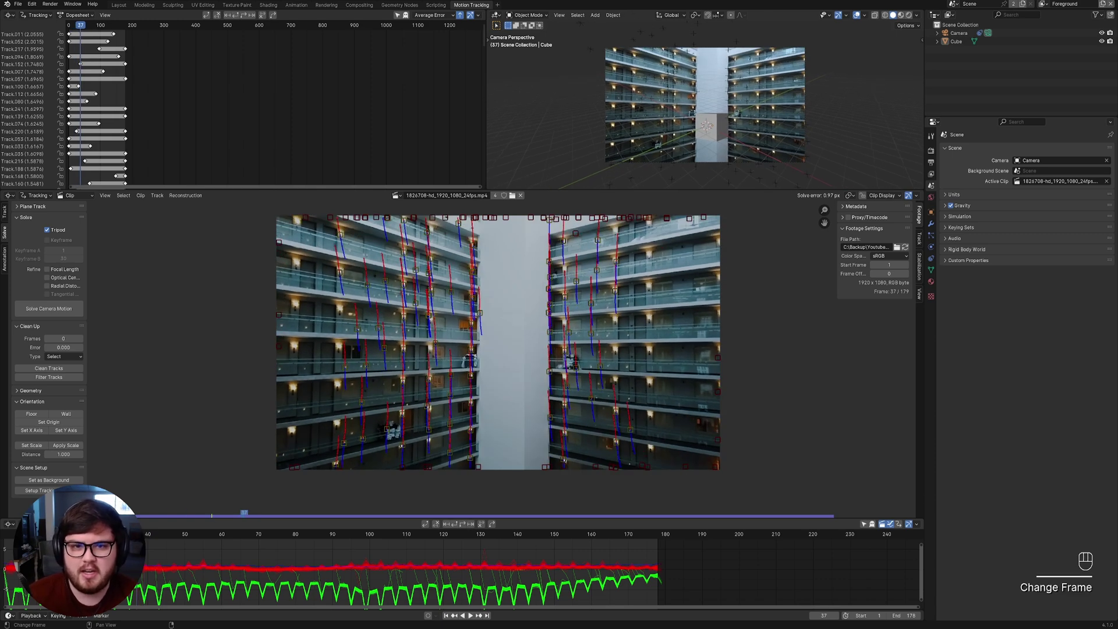
Play and pause the tracked atrium clip a few times, then scrub the timeline to review the tracks.
key("space")
key("space")
key("space")
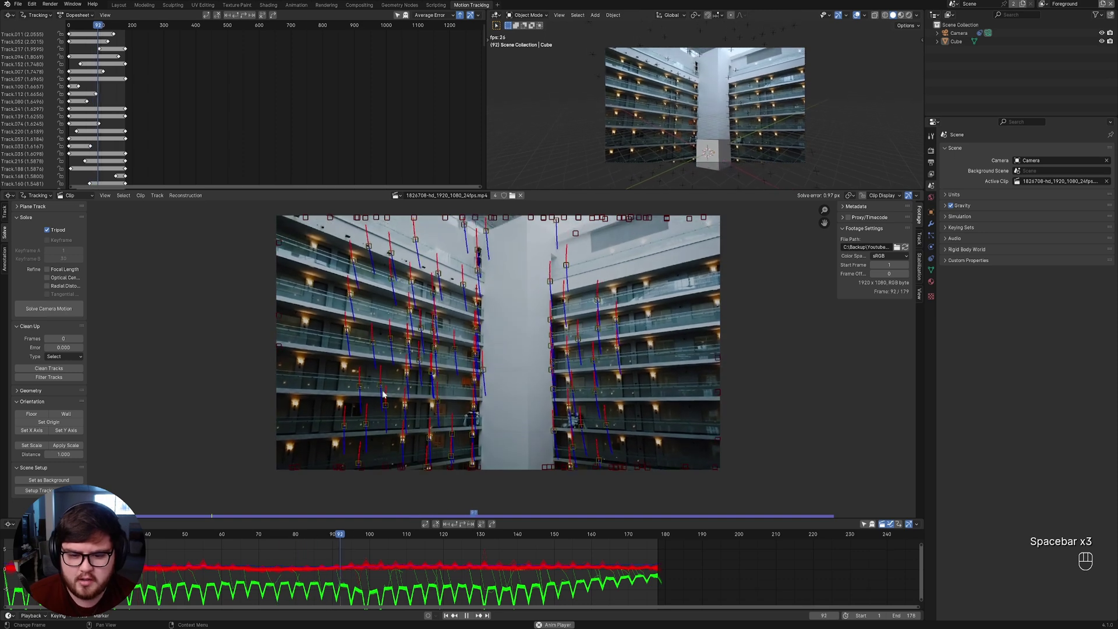
key("space")
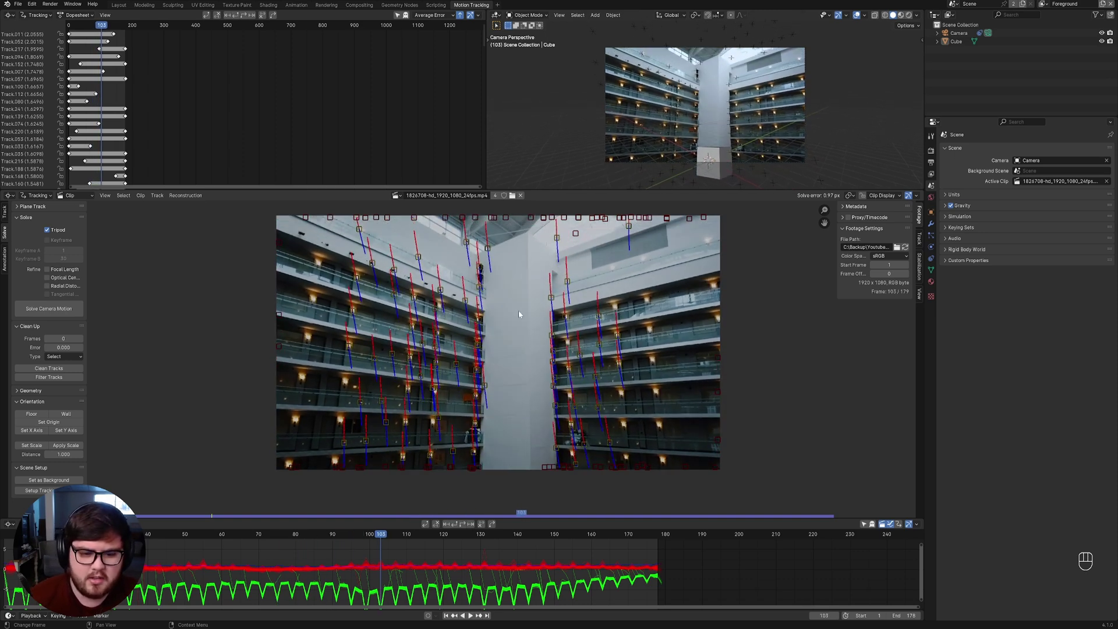
left_click_drag(387, 540, 474, 533)
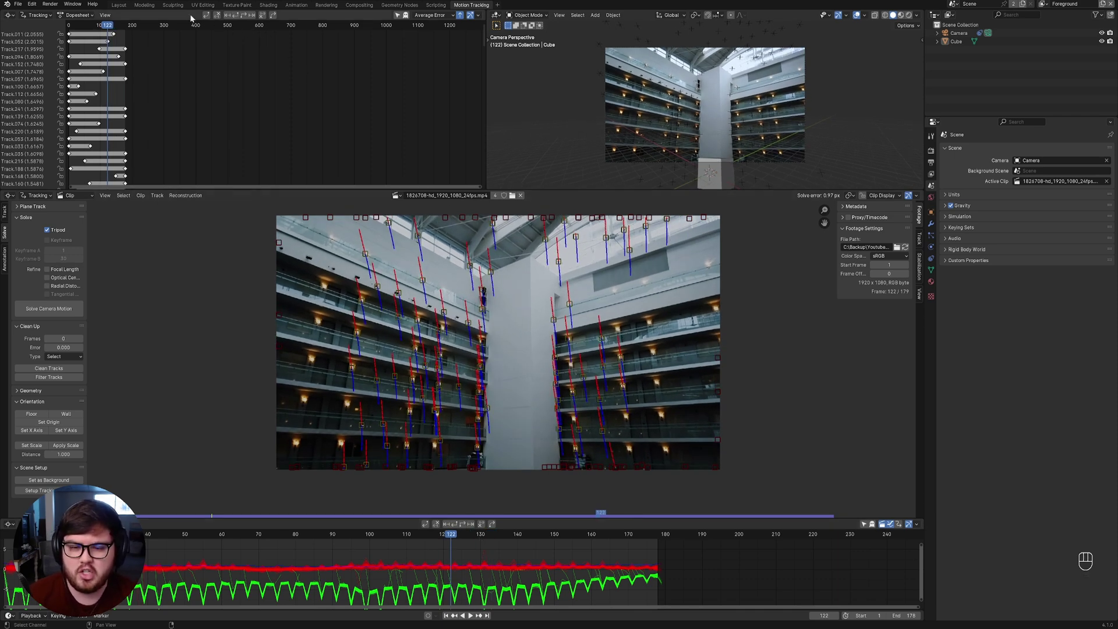
Switch to the Layout workspace and delete the default cube from the scene.
left_click(124, 8)
left_click_drag(585, 333, 519, 356)
middle_click(542, 318)
left_click(589, 343)
key("x")
Orbit around the track point cloud and select the solved camera.
middle_click(445, 298)
middle_click(482, 255)
left_click_drag(450, 244, 450, 264)
middle_click(466, 301)
middle_click(465, 299)
middle_click(465, 292)
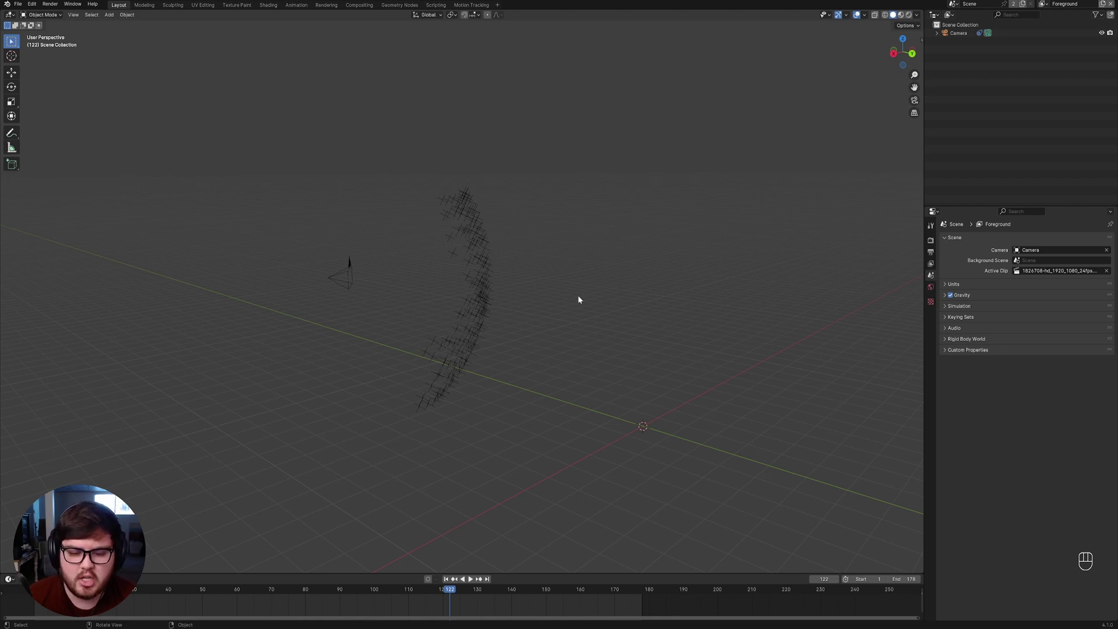
middle_click(457, 334)
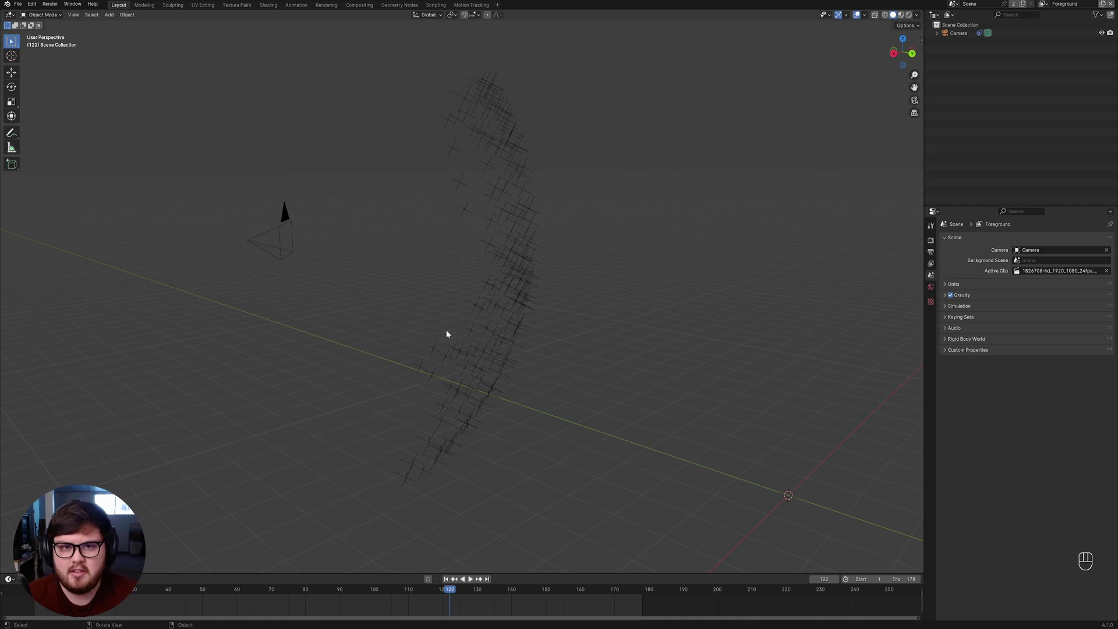
left_click(266, 235)
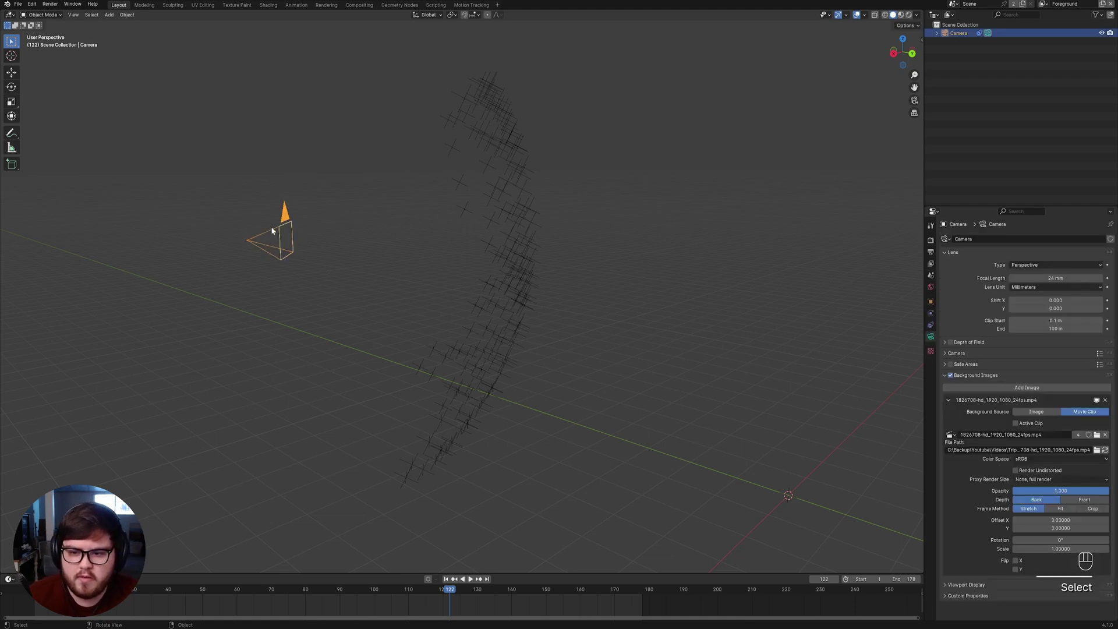
Place the 3D cursor among the track markers beside the camera.
middle_click(488, 245)
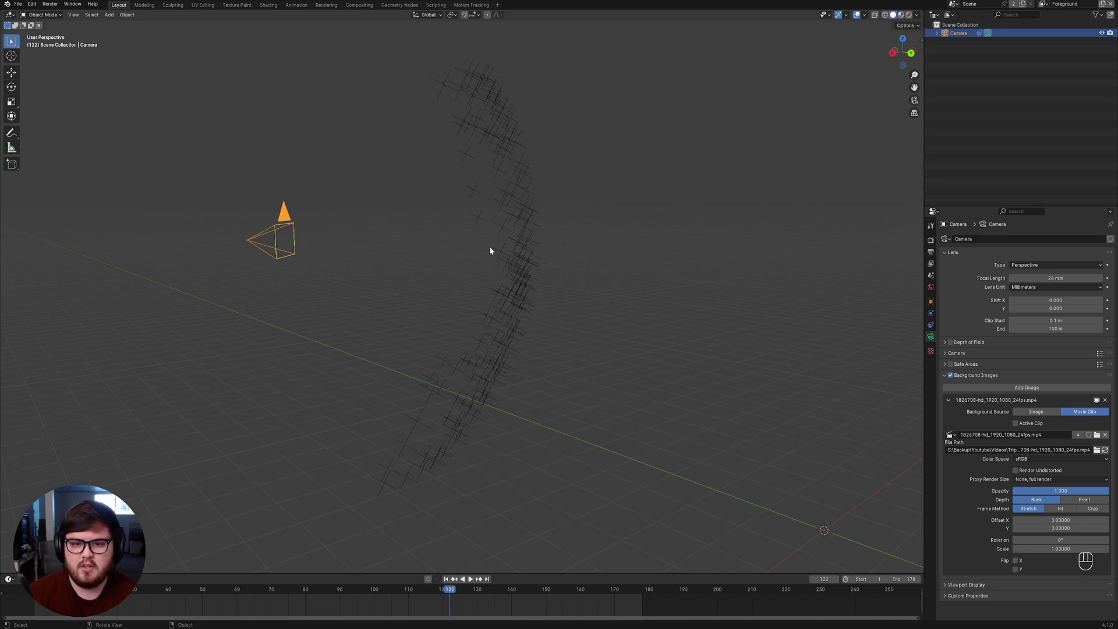
left_click(509, 291)
left_click_drag(507, 291, 506, 297)
left_click_drag(501, 290, 457, 329)
right_click(453, 327)
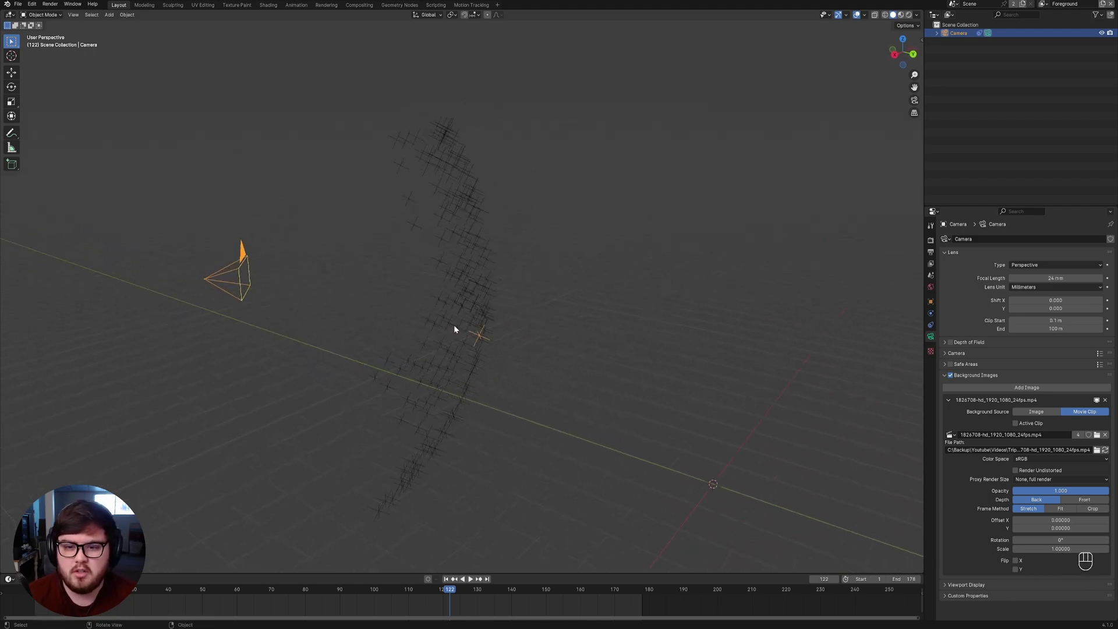
Look through the tracked camera and scrub the footage back to an earlier frame, then forward.
key("KP_0")
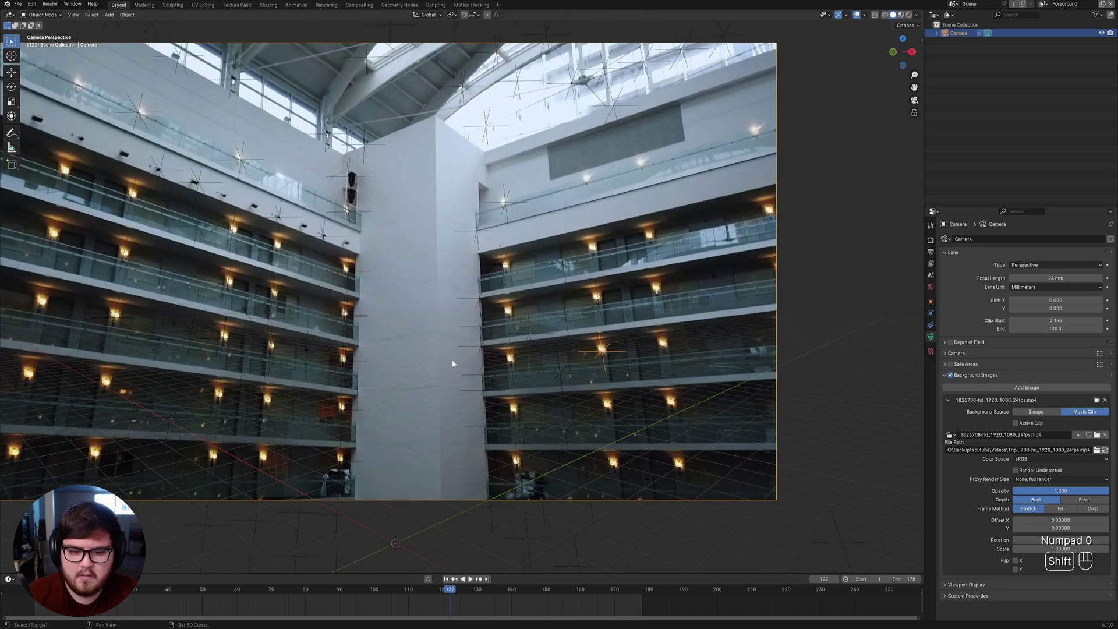
left_click_drag(447, 319, 422, 416)
left_click_drag(390, 592, 227, 572)
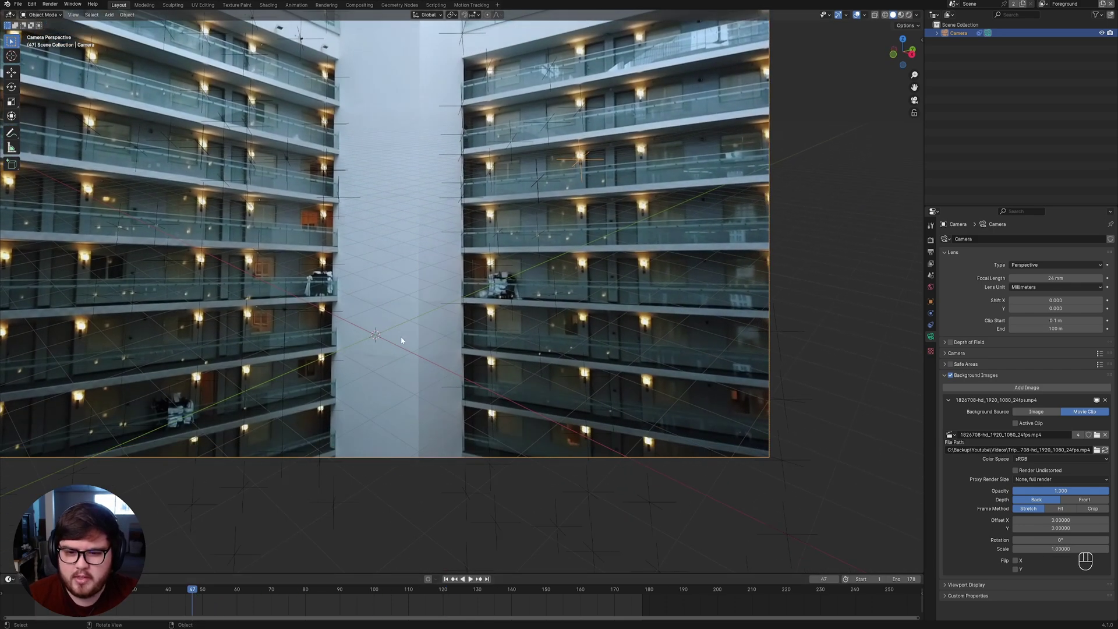
middle_click(416, 294)
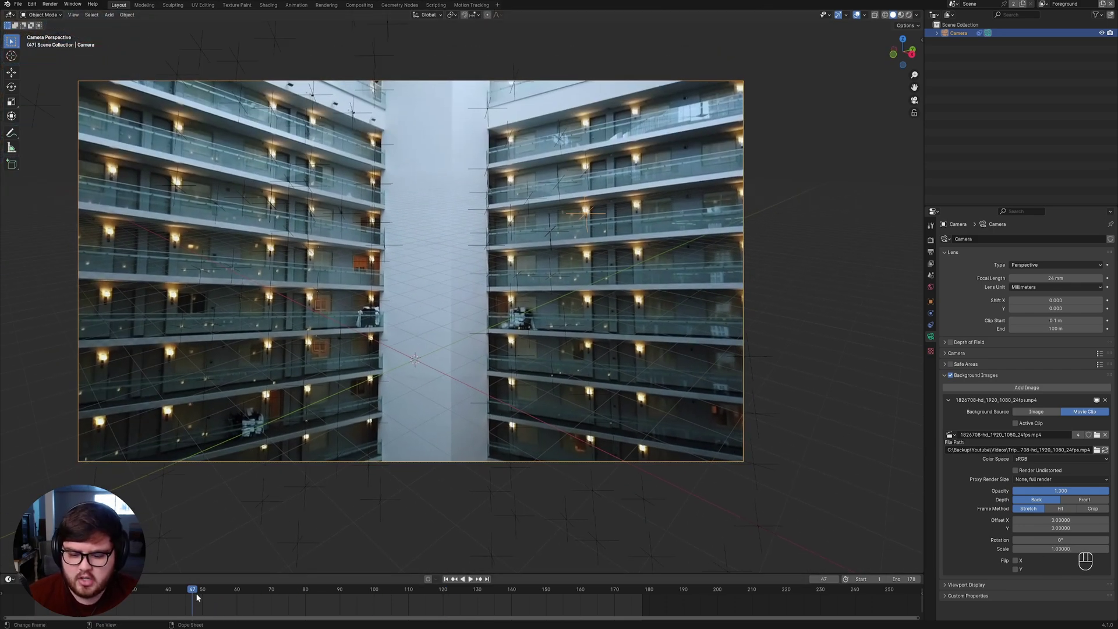
left_click_drag(203, 592, 250, 591)
Add a cube via Shift+A and start rotating it in front of the pillar.
key("shift+a")
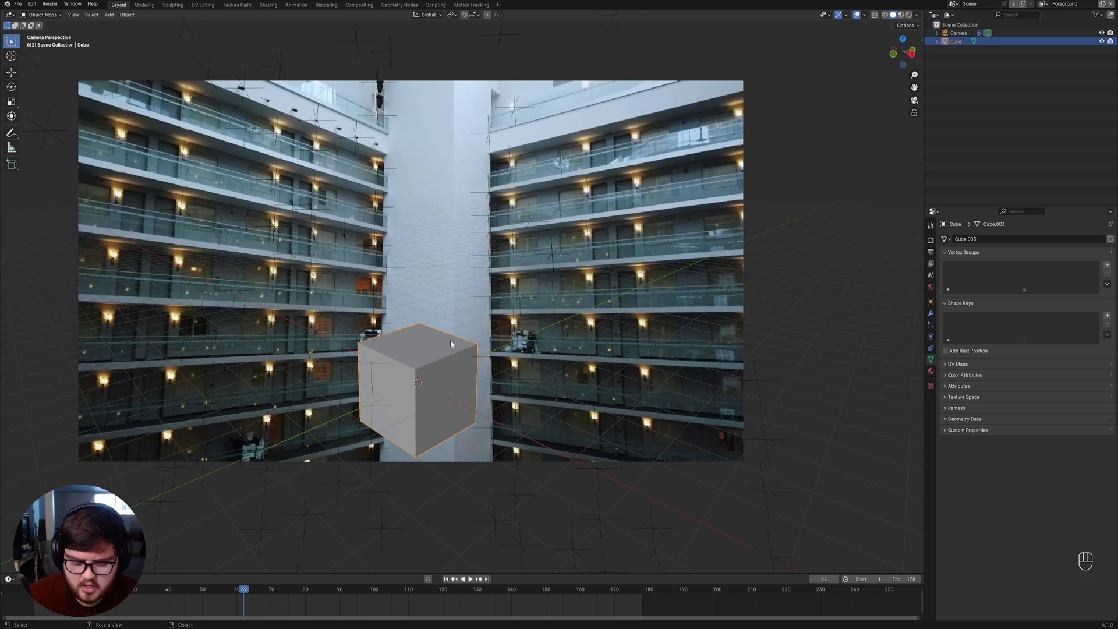
key("r")
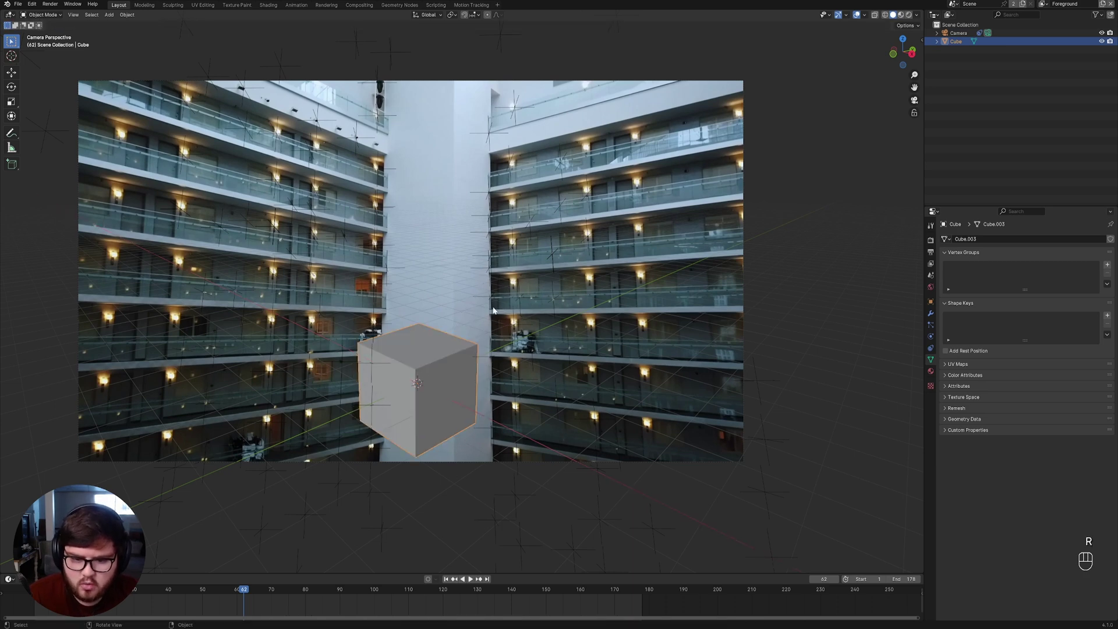
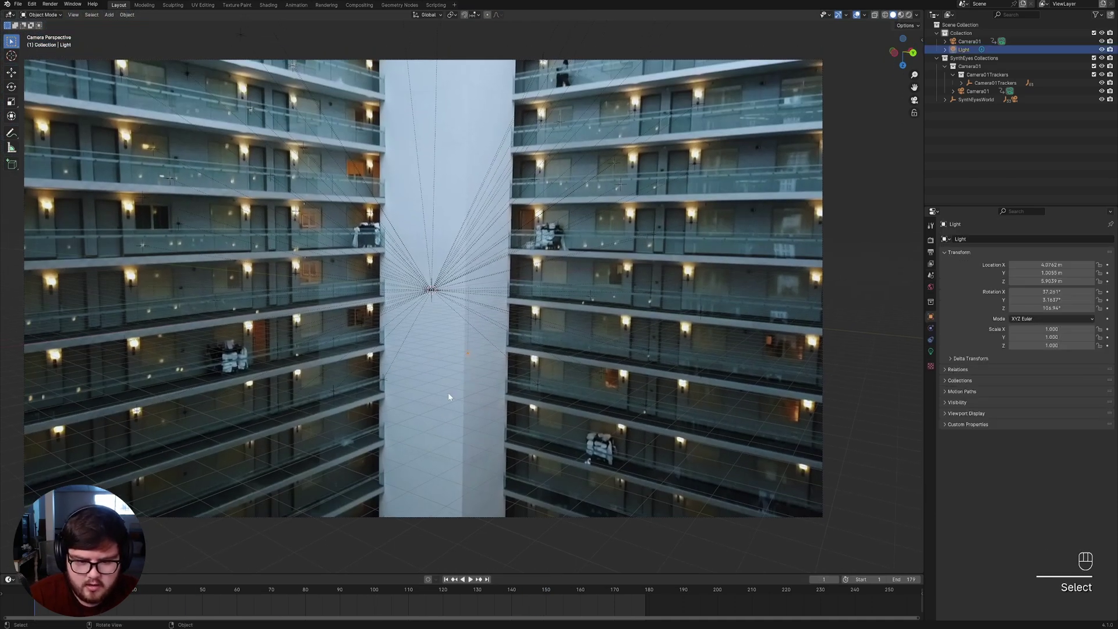
Delete the default light and the leftover default collections from the Outliner.
key("x")
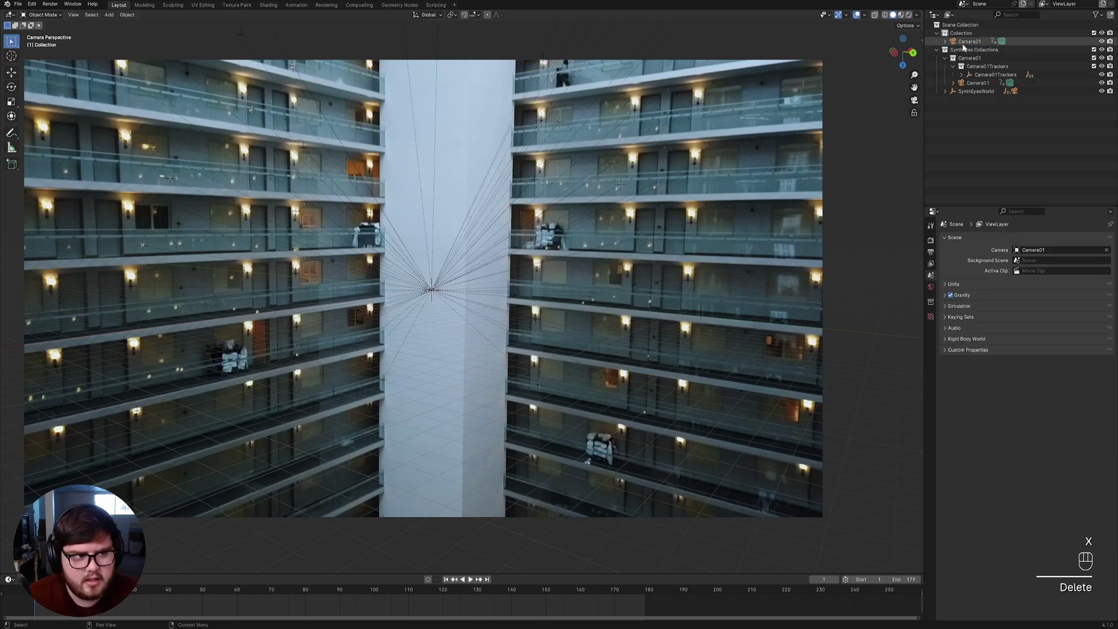
key("Delete")
left_click(965, 34)
key("Delete")
left_click(974, 35)
key("Delete")
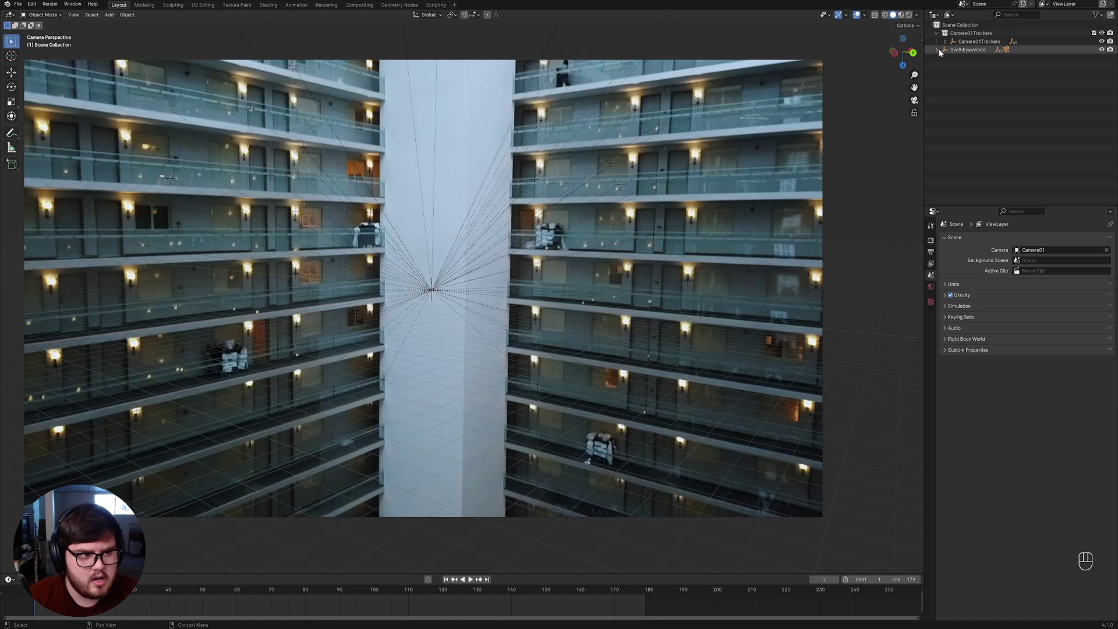
Move SynthEyesWorld with Camera01 and its trackers into a new Camera collection.
left_click(940, 52)
left_click(975, 54)
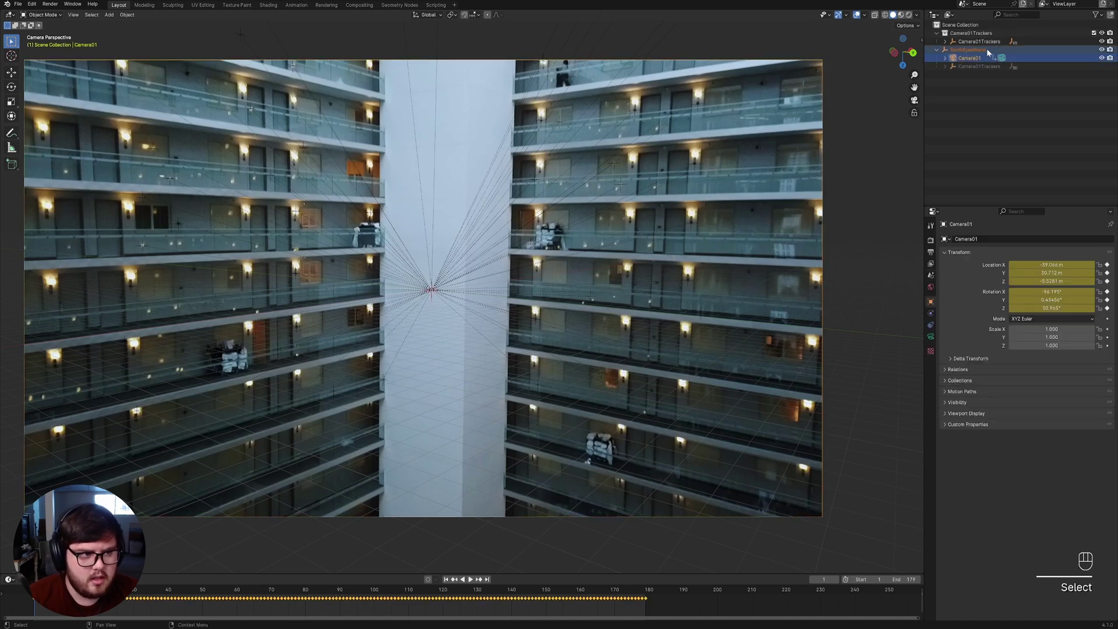
key("m")
key("Return")
left_click(943, 53)
left_click(938, 35)
left_click_drag(538, 269, 528, 279)
Add a cube at the origin and nudge it with grab, leaving it before the pillar.
key("shift+a")
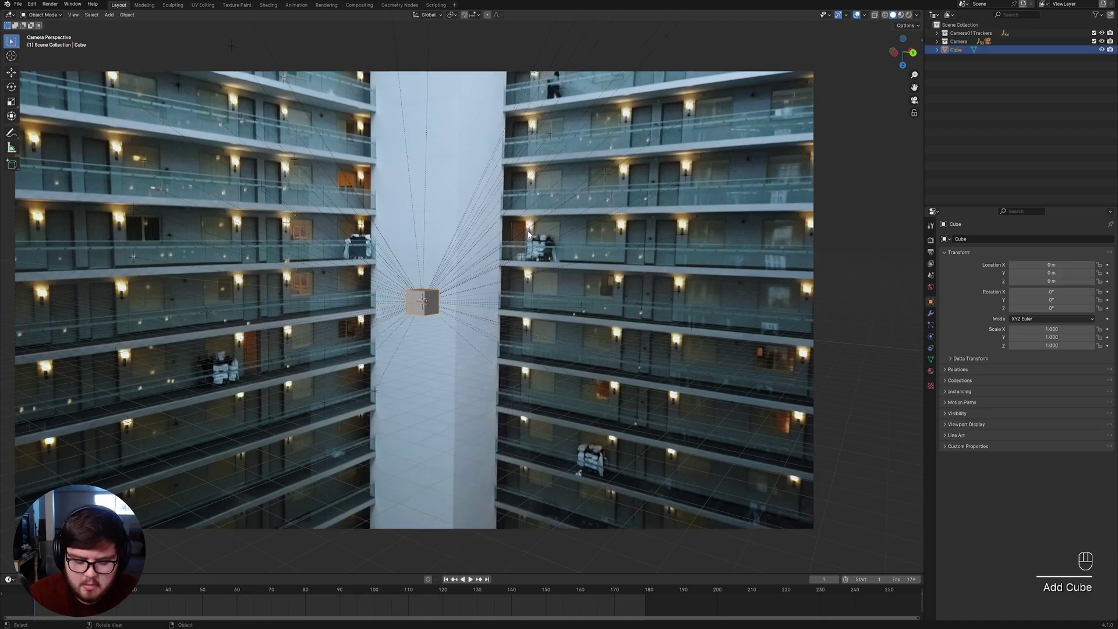
key("g")
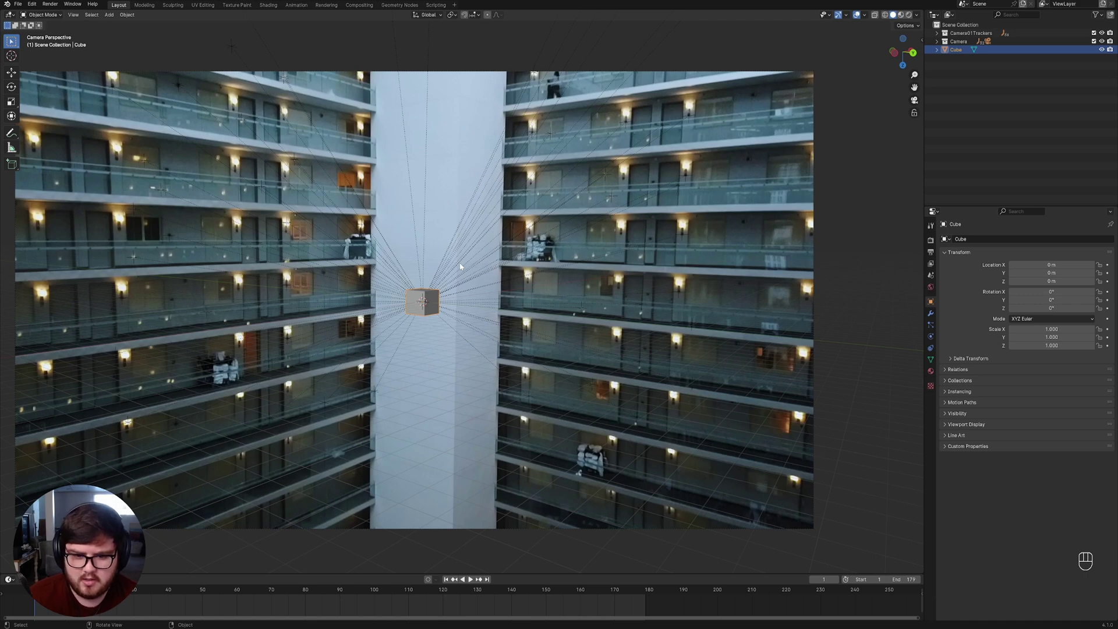
Recentre the camera view and expand the Camera collection to reach SynthEyesWorld.
left_click_drag(512, 324, 501, 352)
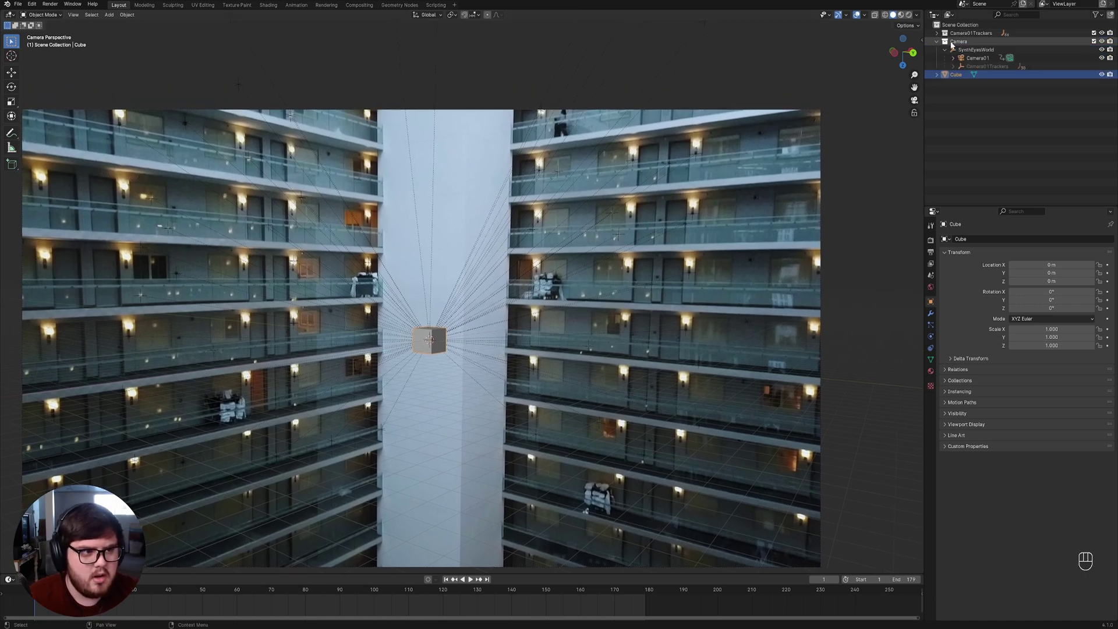
left_click(955, 60)
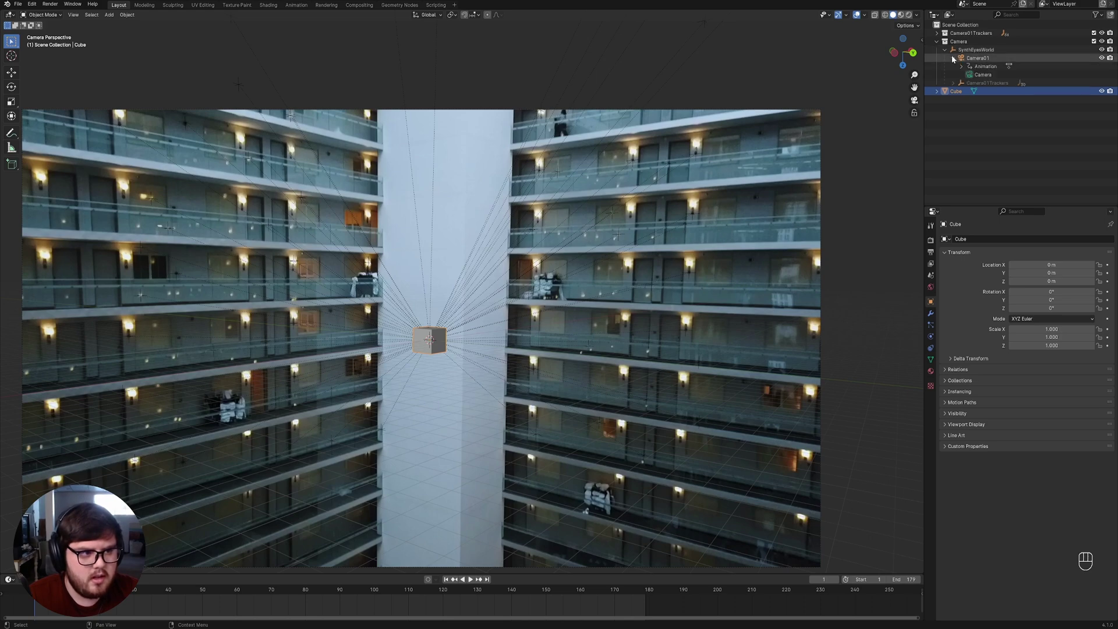
key("g")
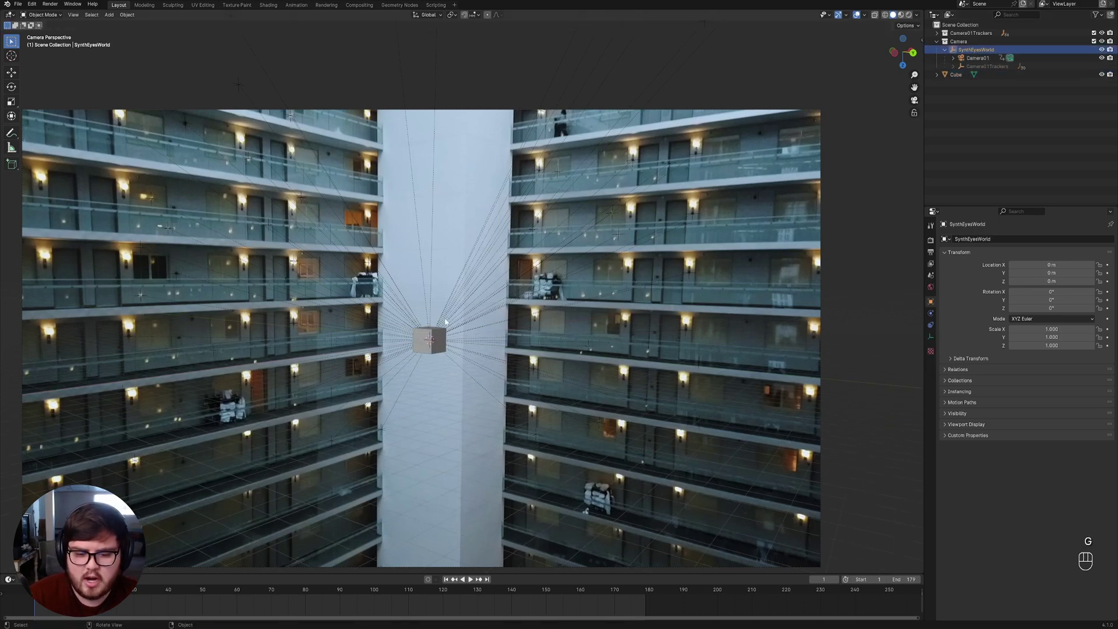
left_click_drag(489, 357, 493, 342)
Rotate the SynthEyesWorld tracking root 180° around X so the scene is upright.
key("r")
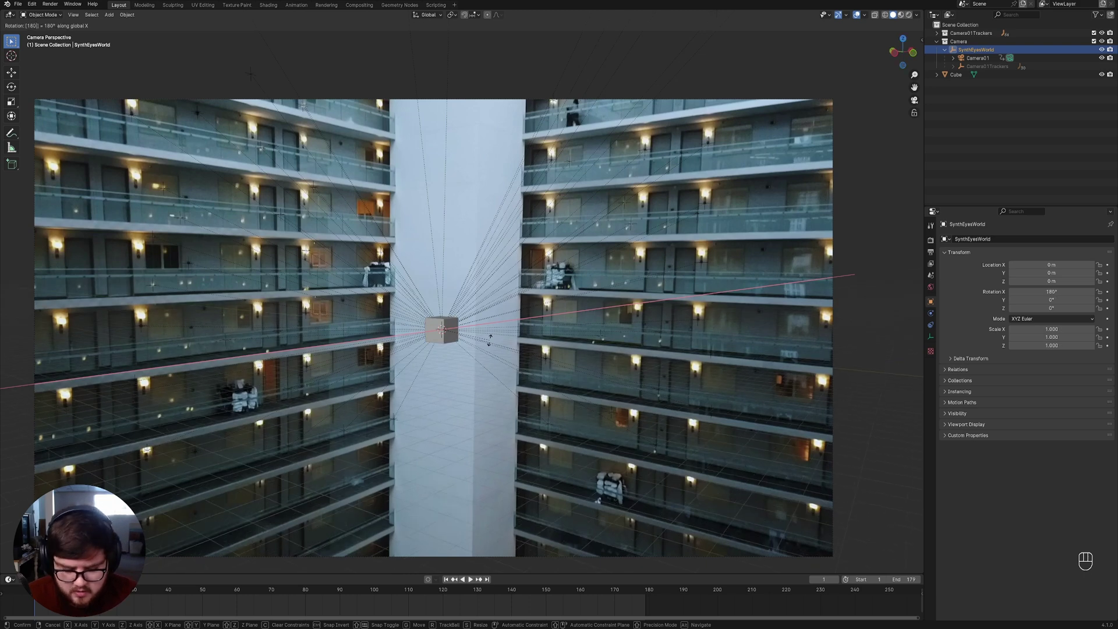
middle_click(480, 346)
left_click(450, 333)
key("g")
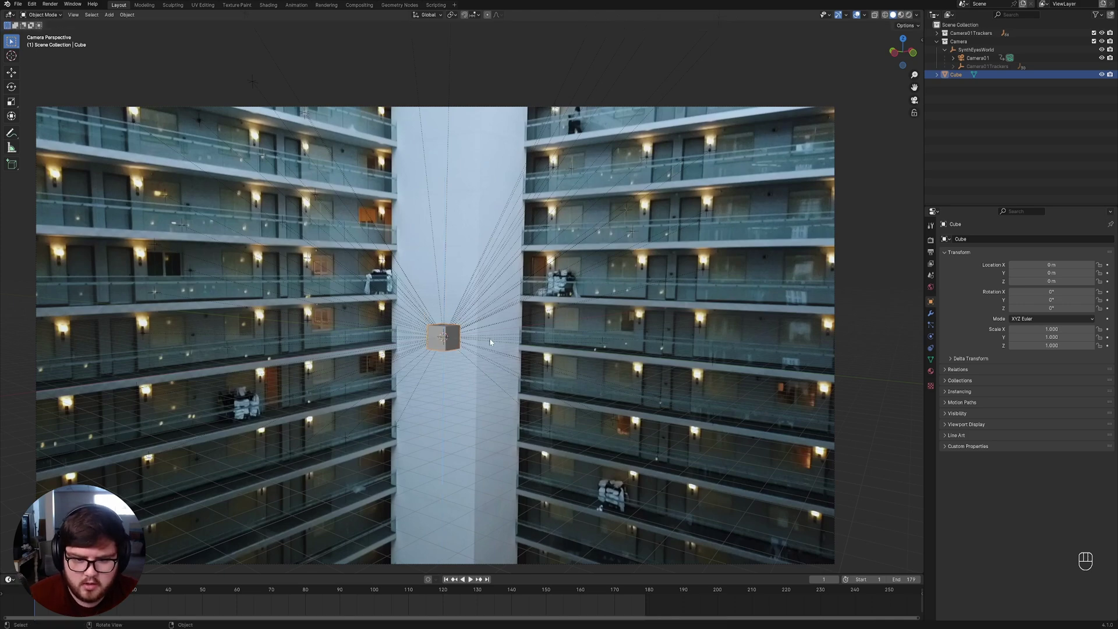
Scale the SynthEyesWorld tracking root down to about 0.39 and save the file.
key("ctrl+s")
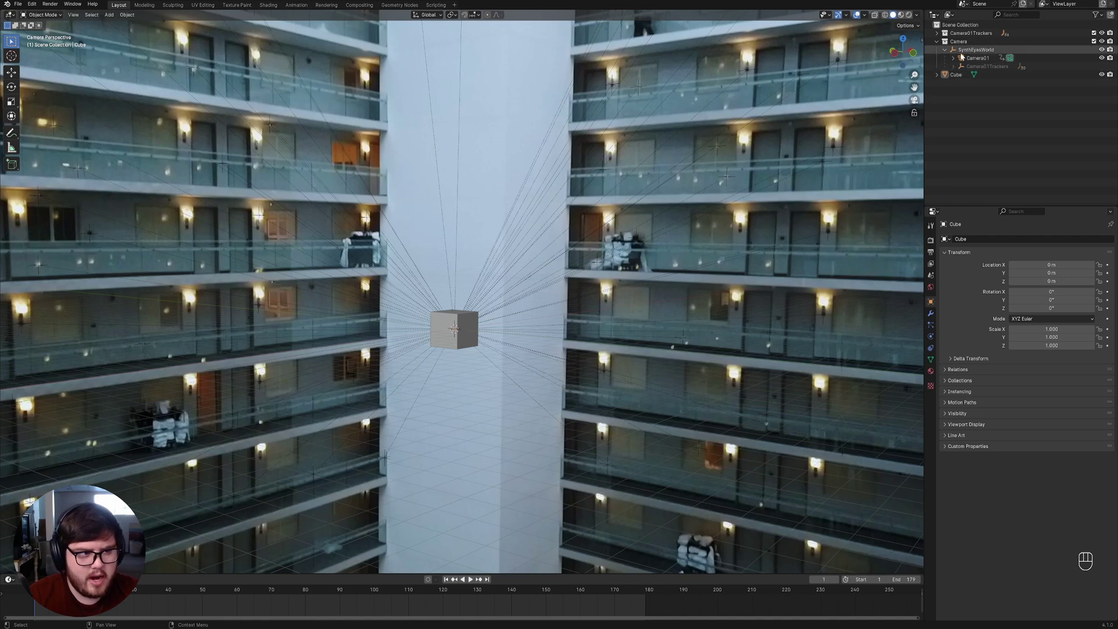
key("s")
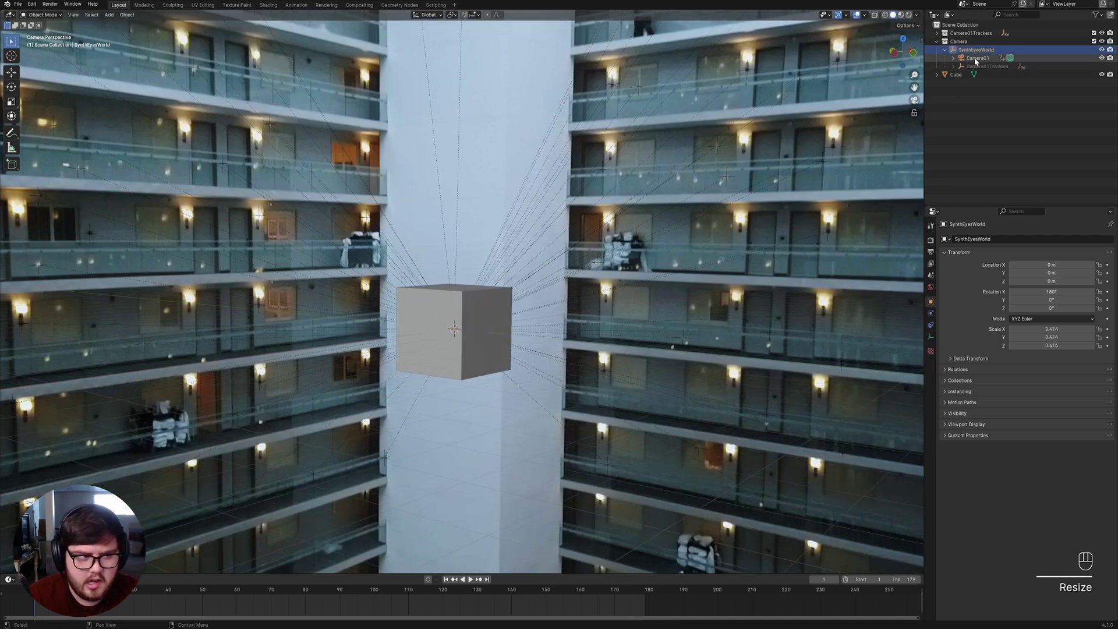
left_click(450, 312)
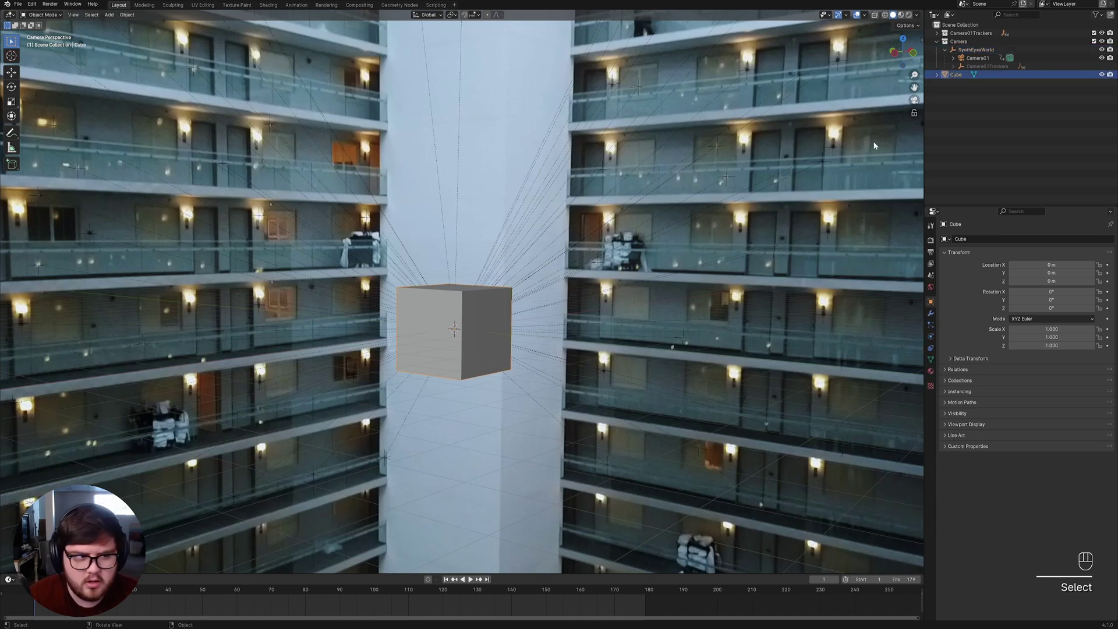
left_click(991, 49)
key("s")
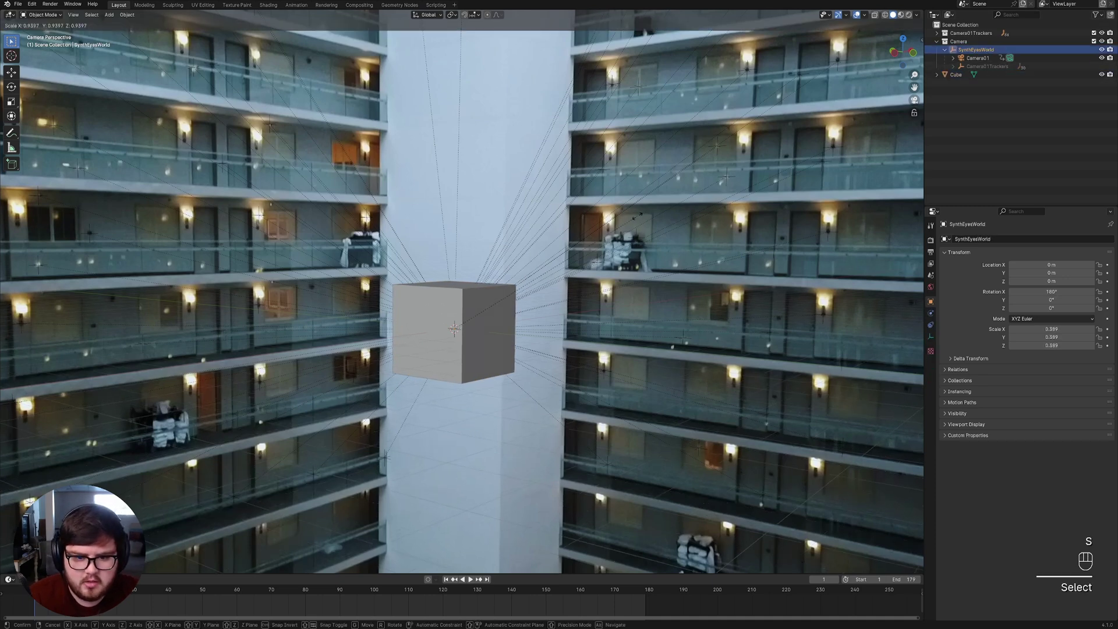
middle_click(473, 356)
key("s")
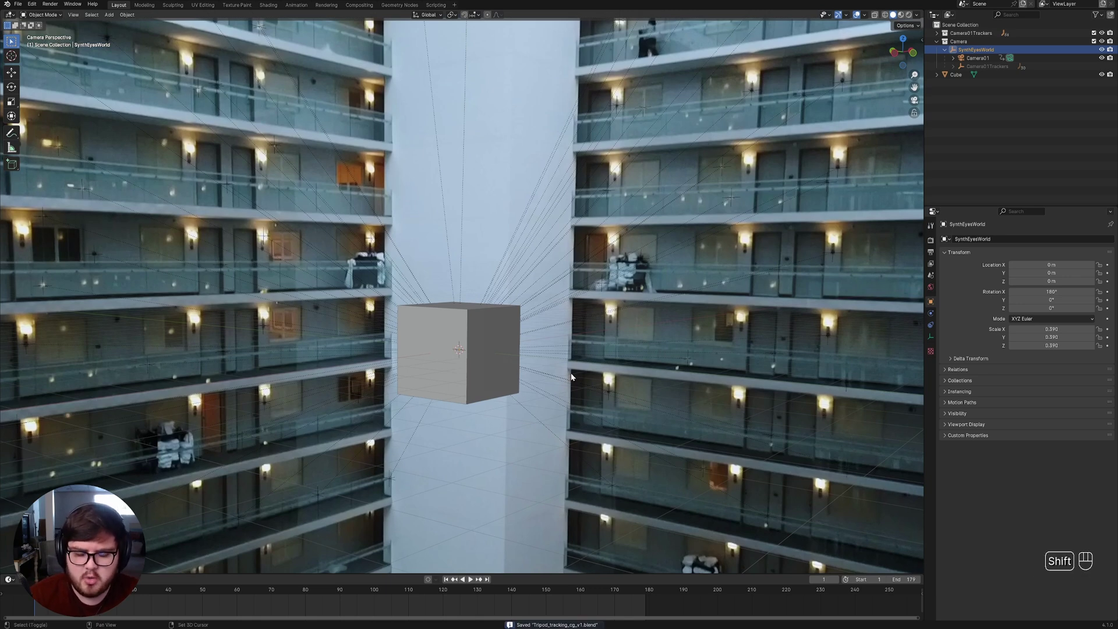
Select the cube and check it from top view and back through the camera.
left_click_drag(573, 373, 544, 389)
left_click(472, 365)
left_click_drag(502, 366, 539, 339)
middle_click(530, 334)
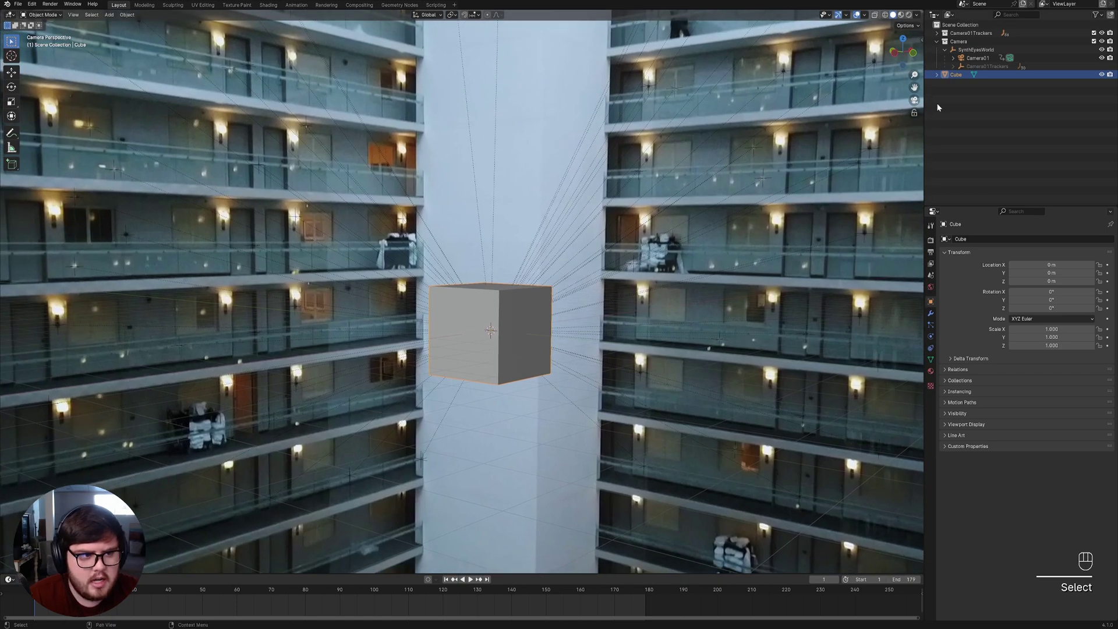
key("KP_7")
key("KP_0")
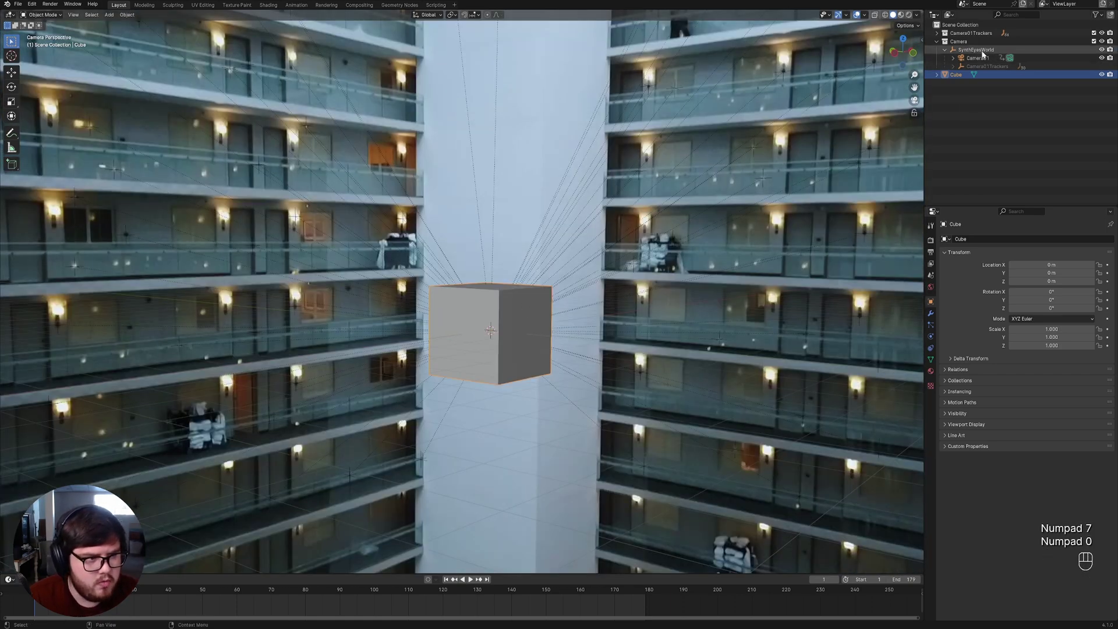
In wireframe, slide SynthEyesWorld about −1.5 m along X so the cube meets the pillar face.
left_click(947, 53)
key("g")
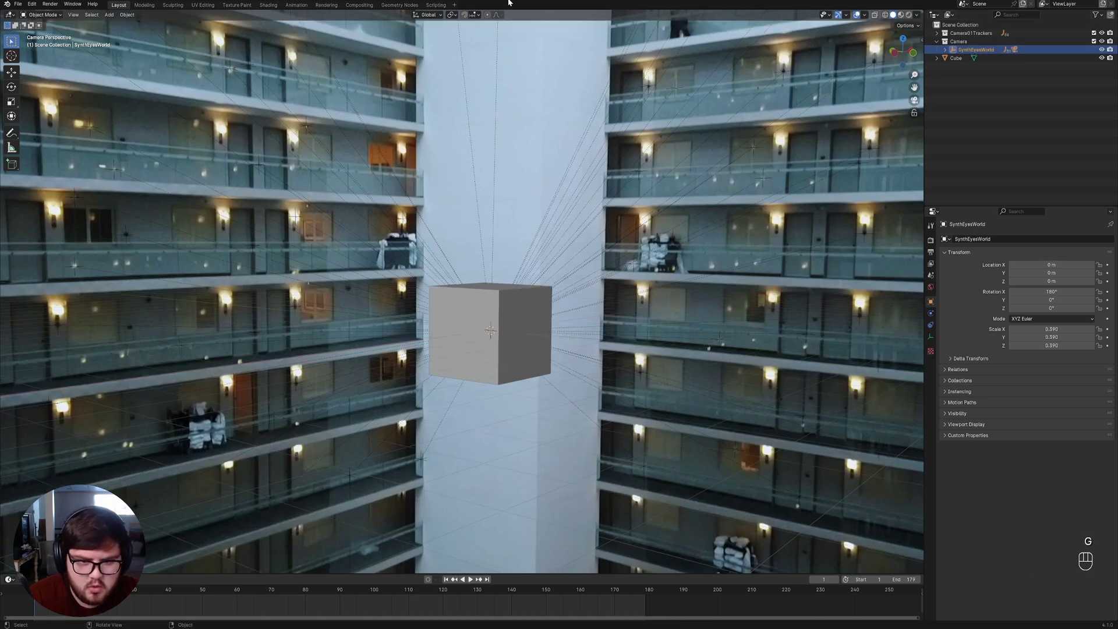
key("z")
middle_click(538, 295)
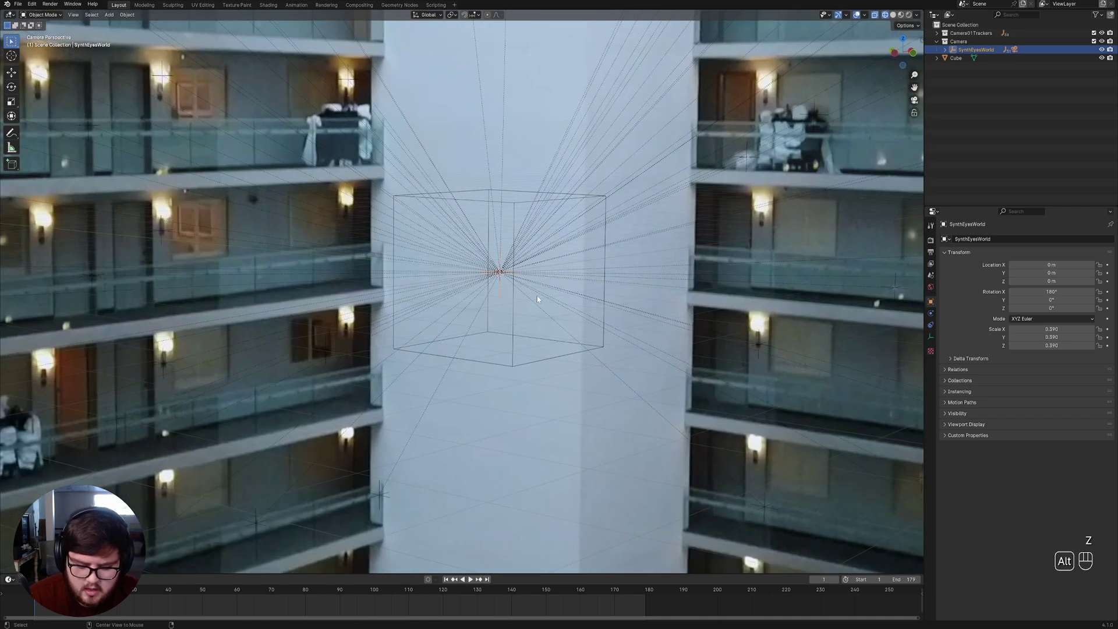
key("alt+z")
left_click_drag(582, 288, 575, 298)
left_click_drag(632, 282, 615, 298)
key("g")
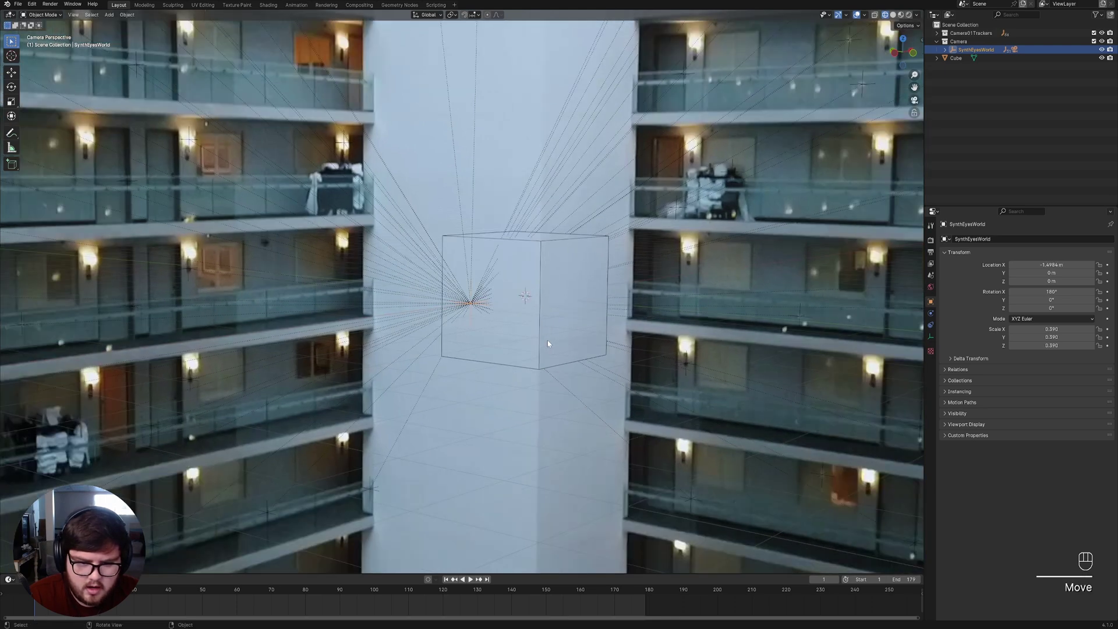
middle_click(513, 370)
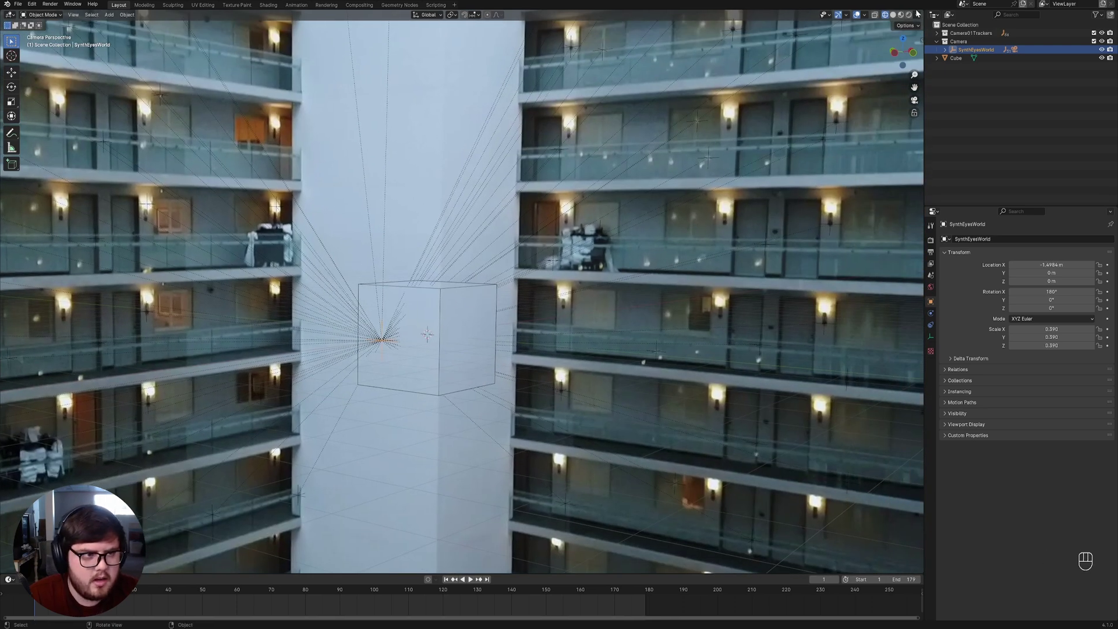
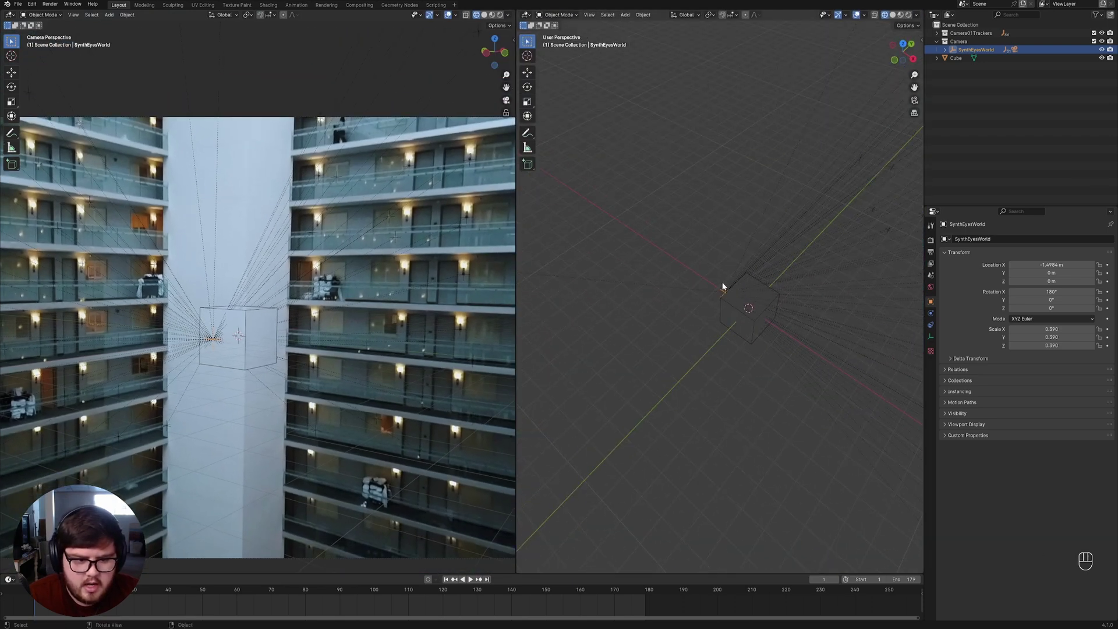
In Edit Mode, move the cube's faces to stretch it into a tall slab matching the pillar.
left_click_drag(779, 284, 671, 302)
key("3")
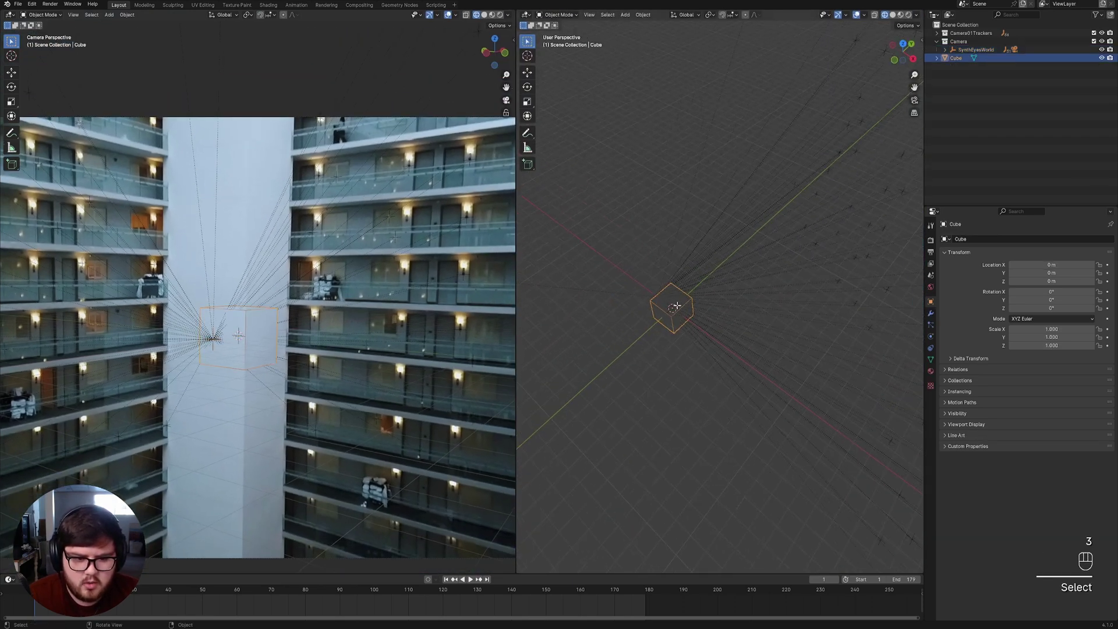
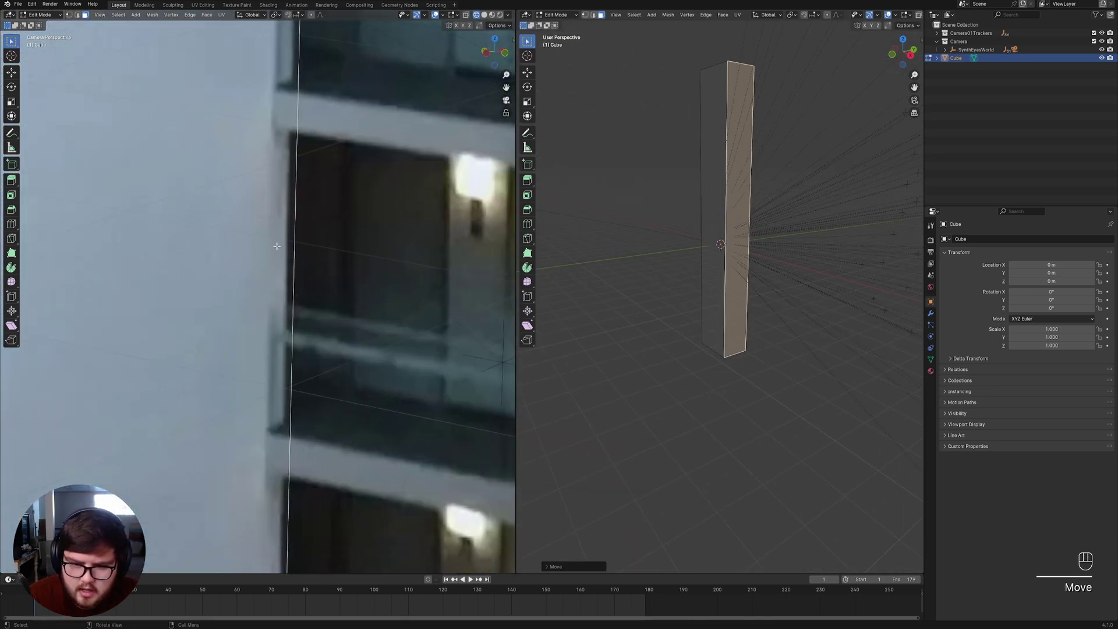
key("g")
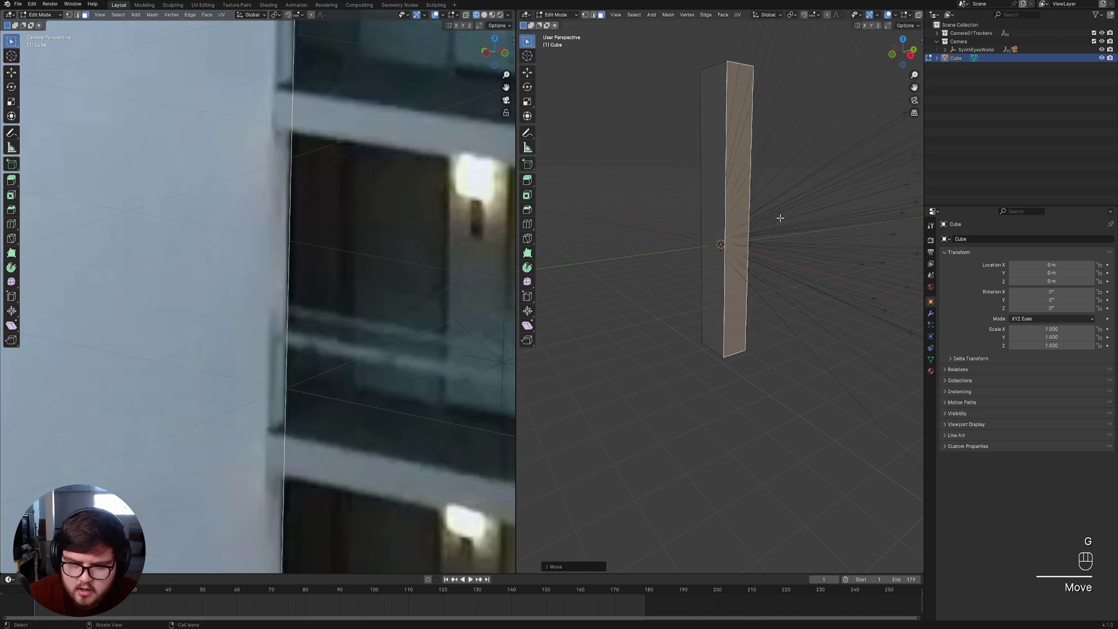
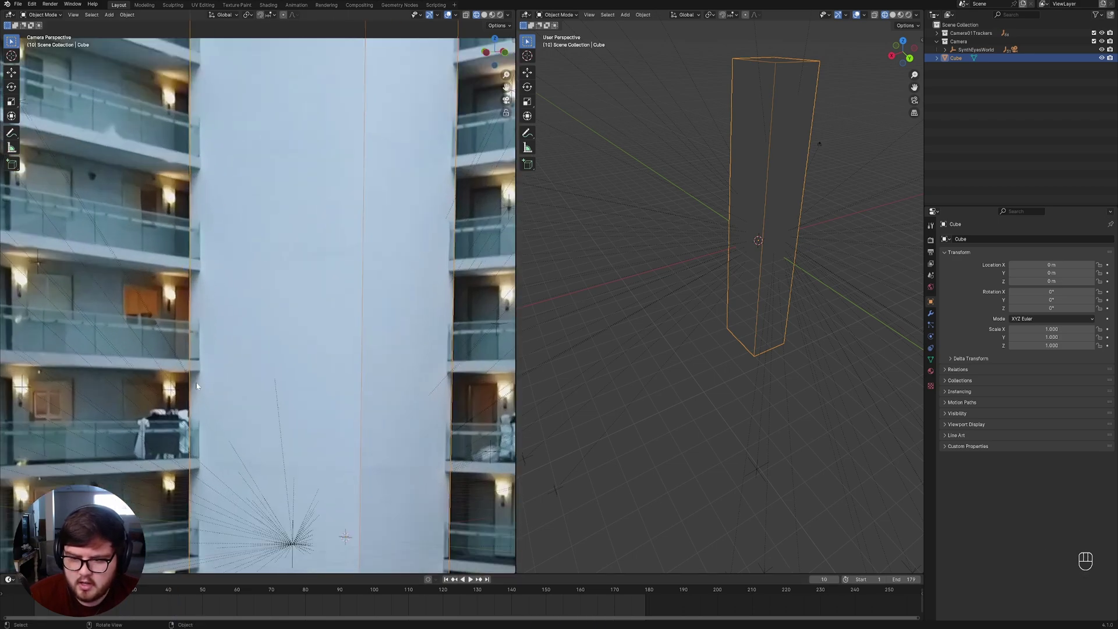
Frame the pillar's left edge in both views and save the project.
left_click_drag(223, 342, 276, 315)
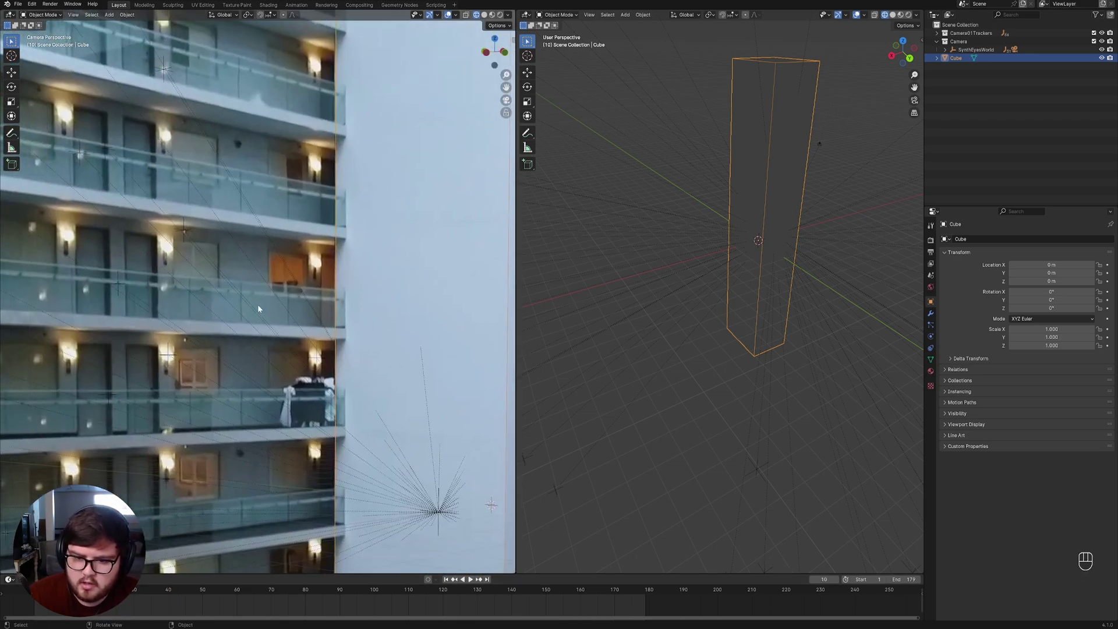
left_click_drag(309, 305, 259, 286)
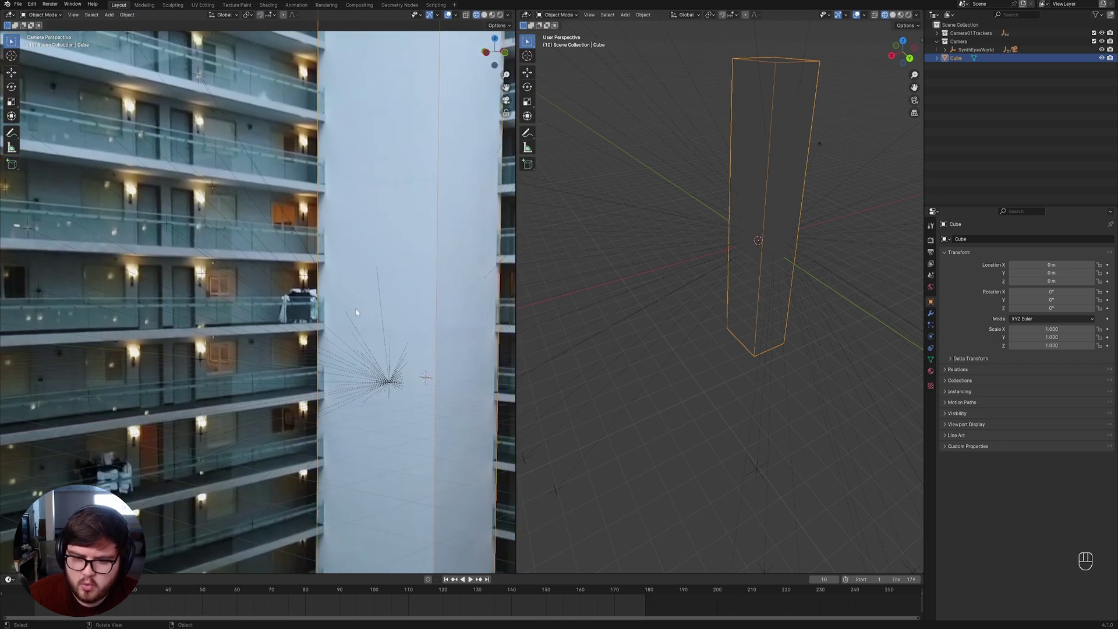
left_click_drag(734, 254, 909, 287)
left_click_drag(752, 270, 713, 263)
key("ctrl+s")
left_click_drag(717, 265, 757, 259)
left_click_drag(717, 259, 702, 277)
Add a plane, rotate it 90° about X upright and move it beside the pillar base.
key("shift+a")
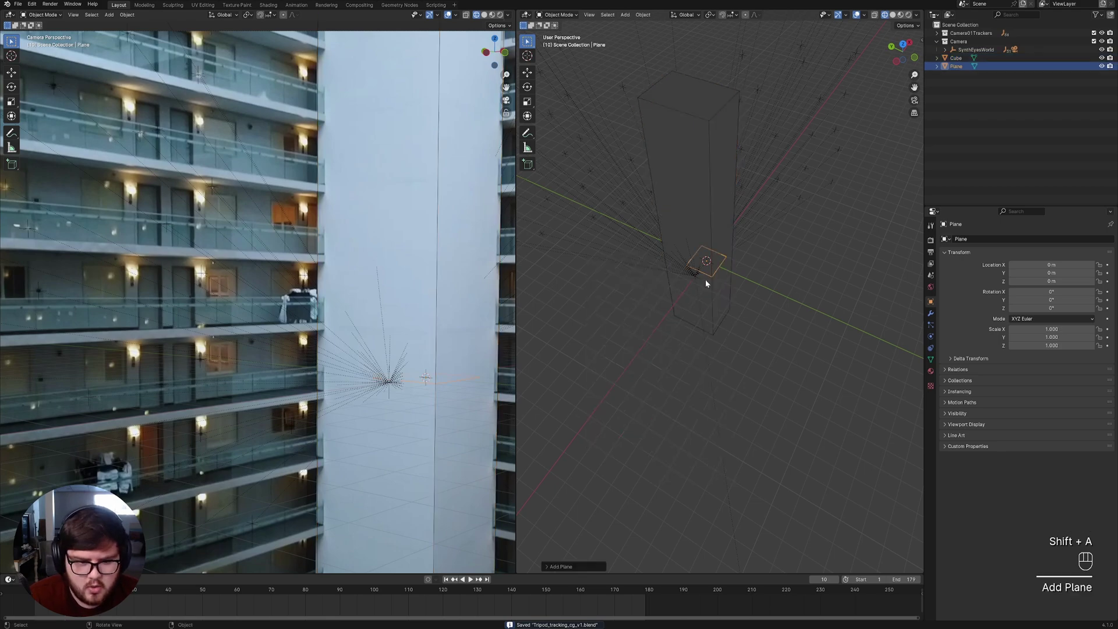
key("r")
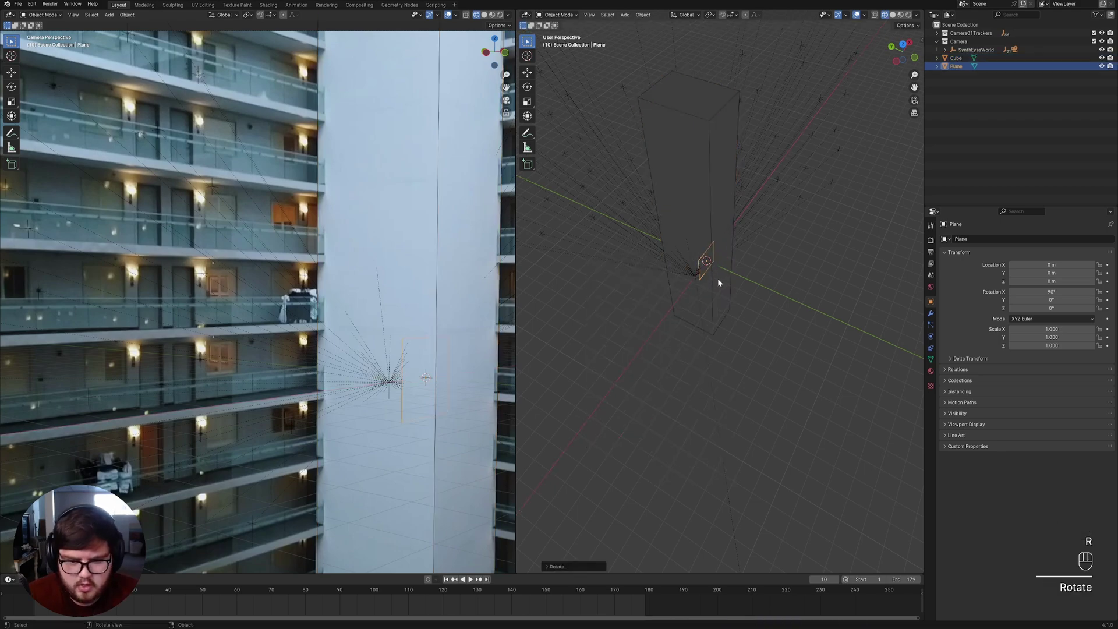
key("g")
middle_click(439, 394)
left_click_drag(340, 262, 361, 283)
key("g")
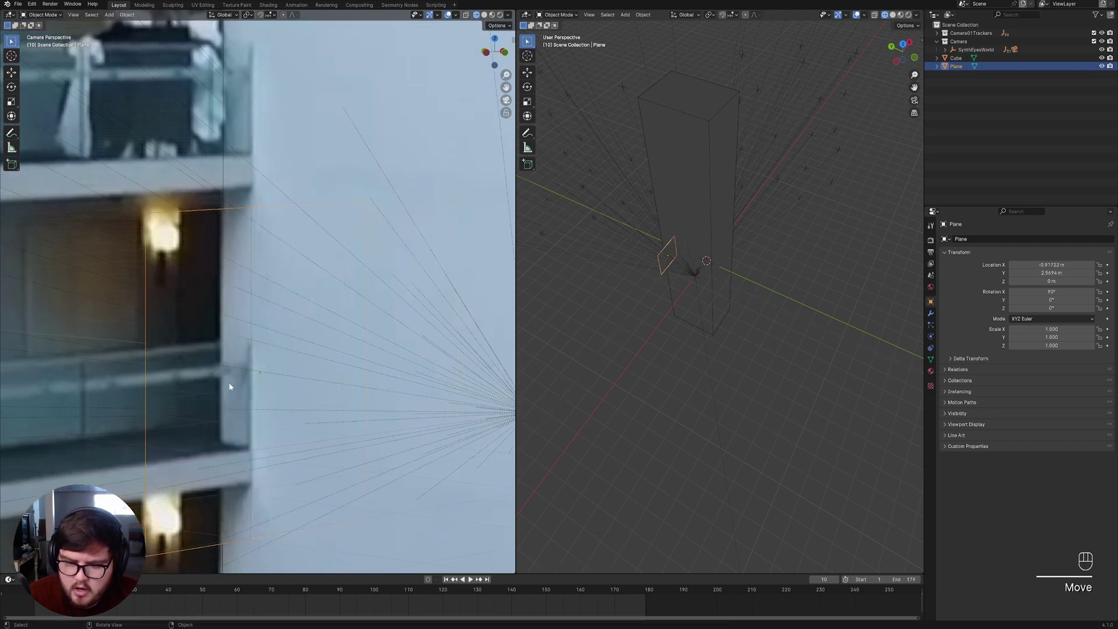
middle_click(354, 298)
In Edit Mode, stretch the plane out into a large wall covering the left balconies.
key("g")
key("Tab")
key("a")
key("g")
key("s")
key("g")
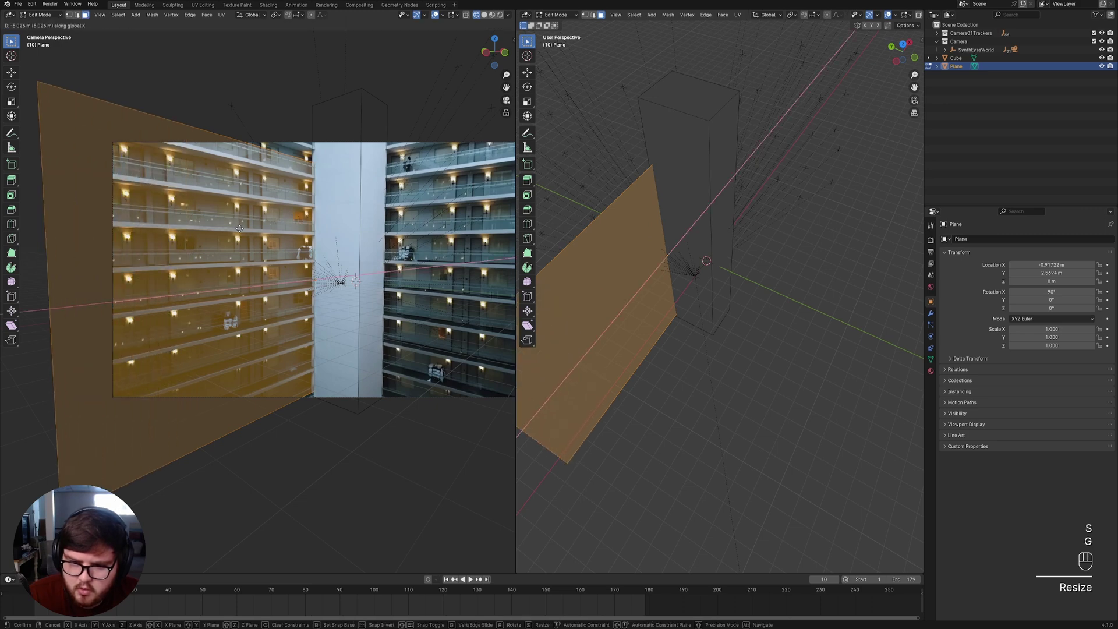
key("s")
left_click_drag(269, 267, 298, 258)
left_click_drag(322, 263, 300, 199)
Subdivide the wall into a grid, then duplicate it as Plane.001 rotated 90° toward the right balconies.
key("shift+r")
key("shift+r")
key("shift+r")
key("shift+r")
key("Tab")
key("shift+d")
key("r")
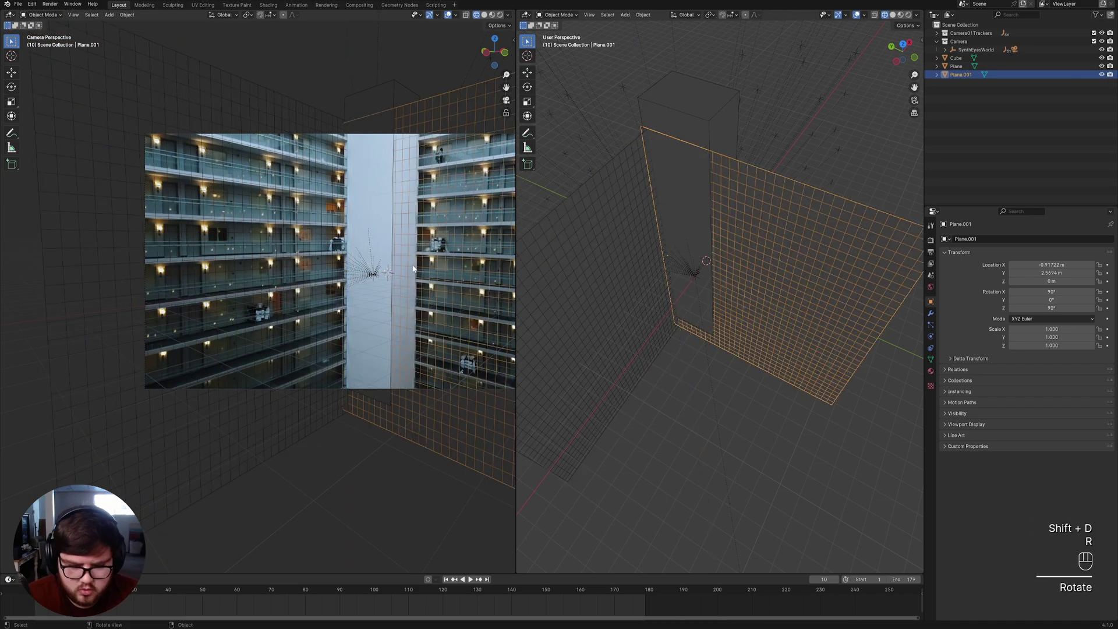
Slide Plane.001 along X onto the right balcony wall.
key("g")
middle_click(437, 275)
middle_click(325, 168)
middle_click(314, 295)
key("g")
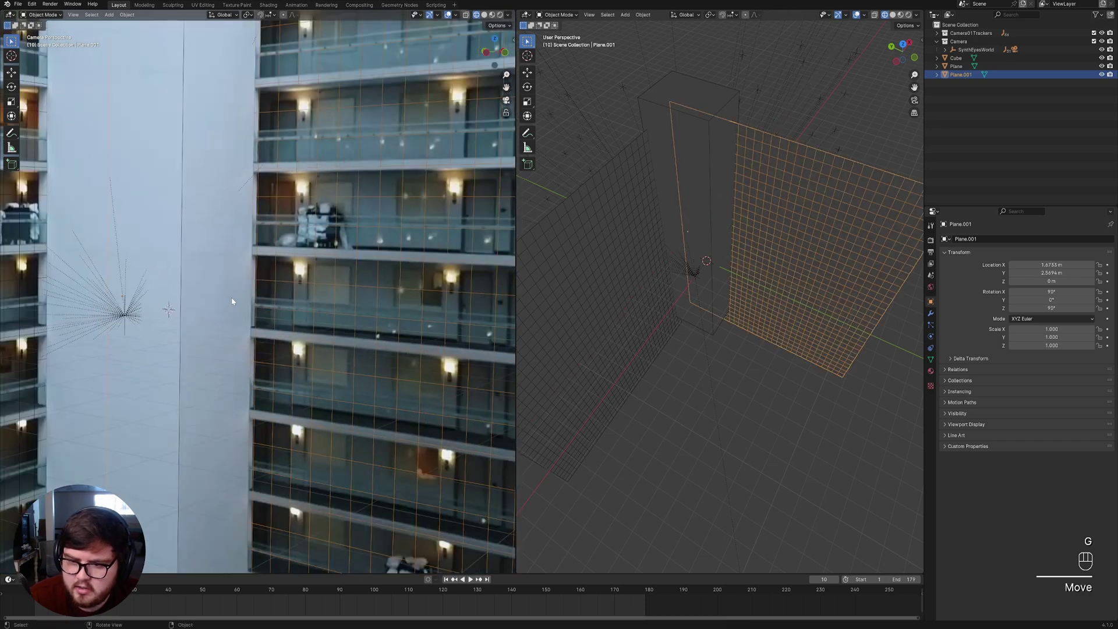
left_click_drag(234, 281, 259, 288)
left_click(263, 275)
left_click_drag(264, 283, 263, 300)
Subdivide the pillar box (Cube) repeatedly in Edit Mode into a dense grid.
key("Tab")
key("Tab")
key("Tab")
key("a")
right_click(310, 370)
key("shift+r")
key("shift+r")
key("shift+r")
key("shift+r")
key("Tab")
Check the grid walls and pillar box against the footage with X-ray toggled, then save the blend file.
middle_click(290, 329)
key("alt+z")
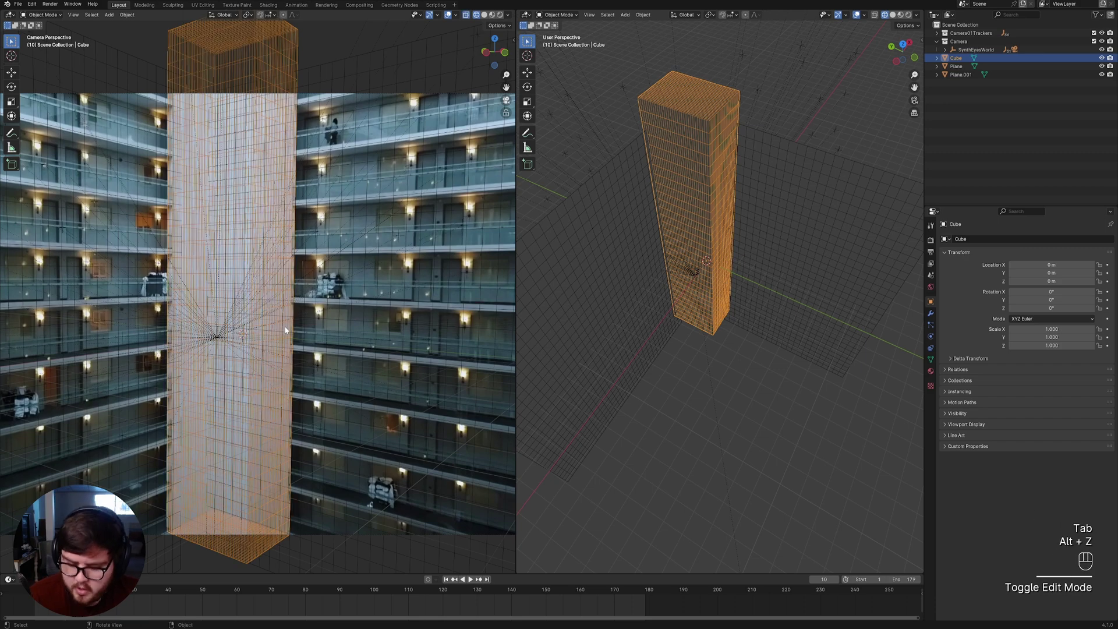
key("alt+z")
middle_click(279, 328)
key("ctrl+s")
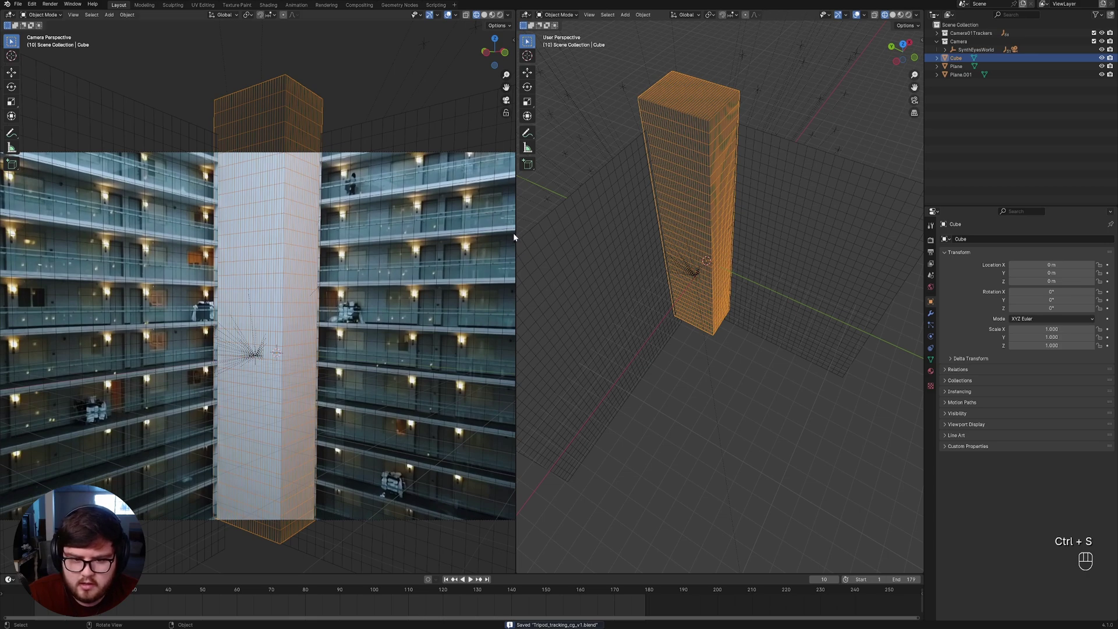
Maximize the tracked camera view and play the atrium footage with the pillar box and grid walls overlaid.
left_click_drag(519, 236, 625, 249)
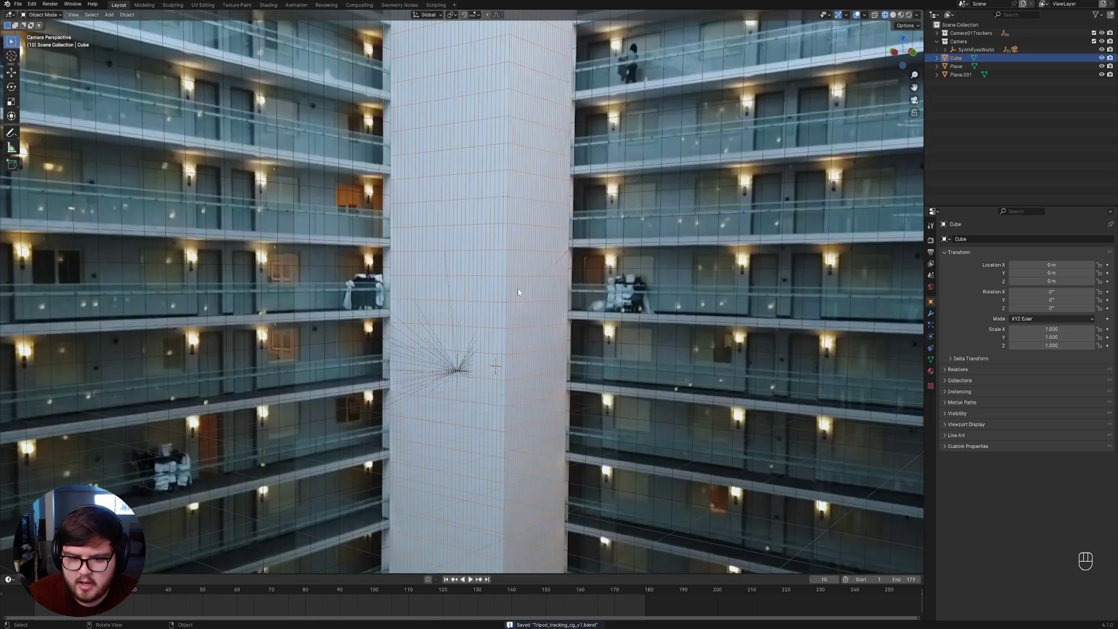
left_click_drag(542, 278, 539, 277)
key("ctrl+s")
left_click(589, 300)
middle_click(474, 263)
key("ctrl+s")
middle_click(450, 583)
key("space")
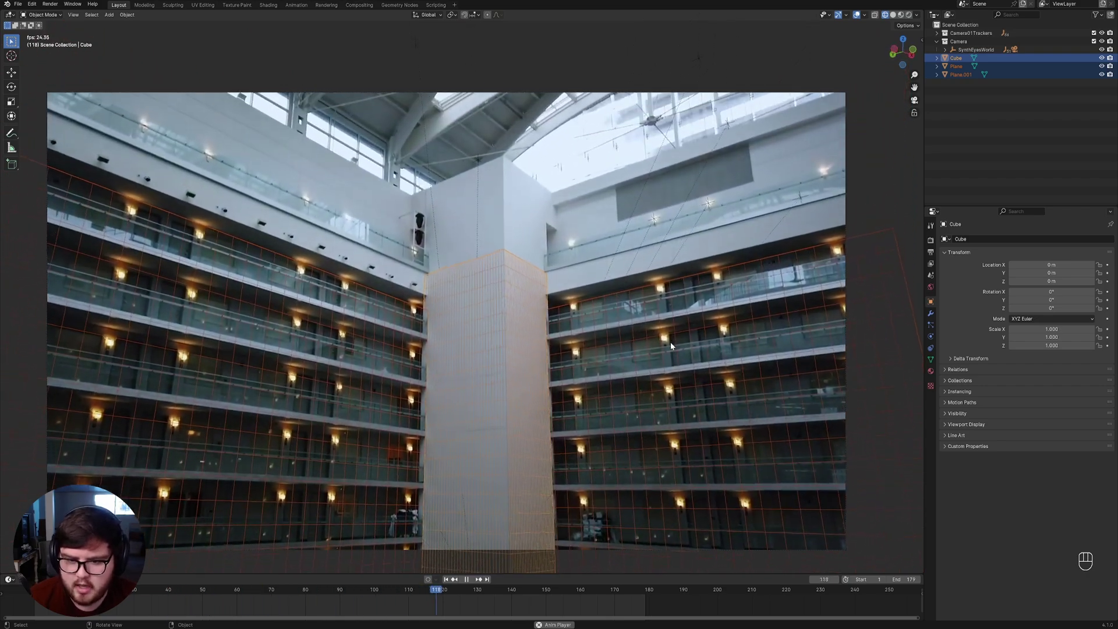
Orbit around the pillar box and both grid planes to inspect their placement, saving along the way.
left_click_drag(556, 428, 513, 280)
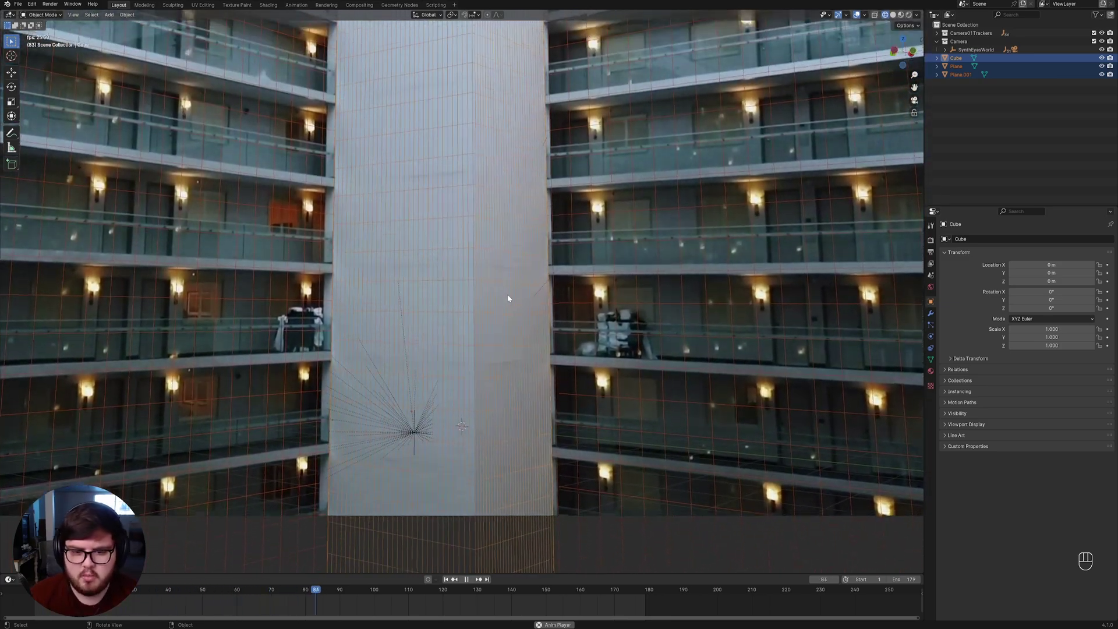
middle_click(541, 327)
key("ctrl+s")
key("space")
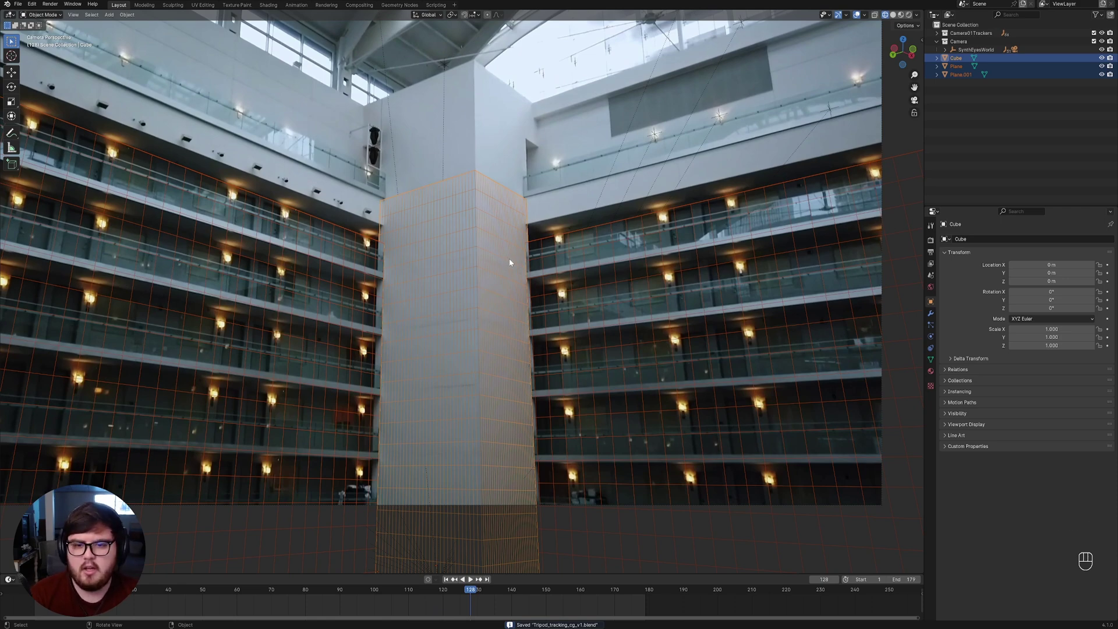
left_click_drag(533, 264, 514, 275)
key("ctrl+s")
left_click_drag(502, 308, 490, 354)
left_click_drag(497, 358, 536, 368)
left_click_drag(510, 364, 540, 366)
left_click_drag(497, 347, 467, 335)
Return to the tracked camera view and play the footage again to confirm everything stays locked.
key("ctrl+s")
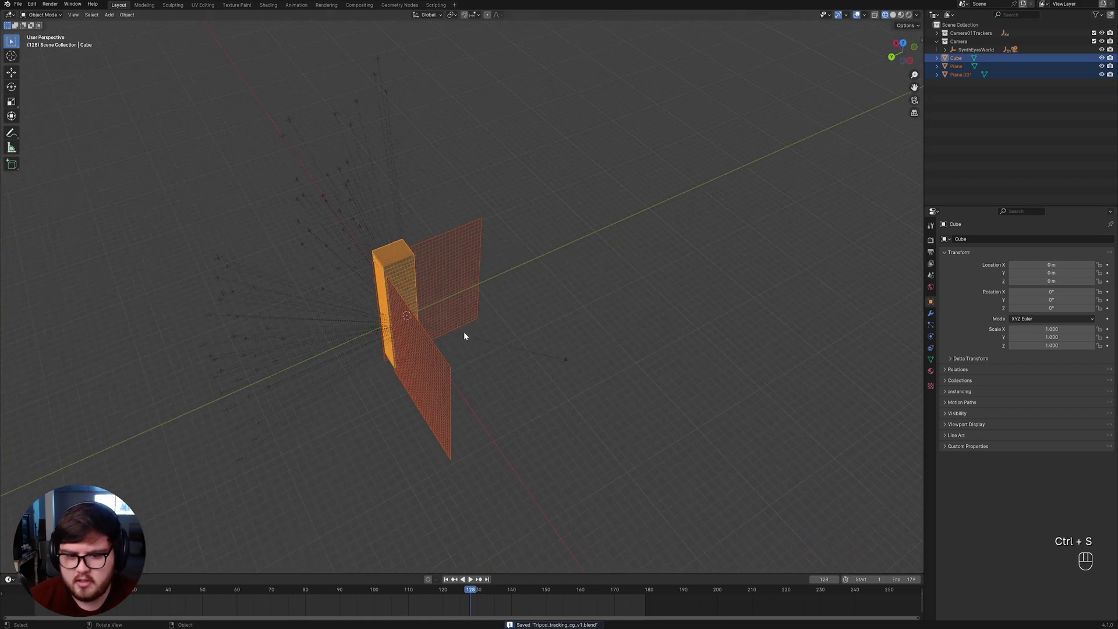
key("ctrl+s")
key("space")
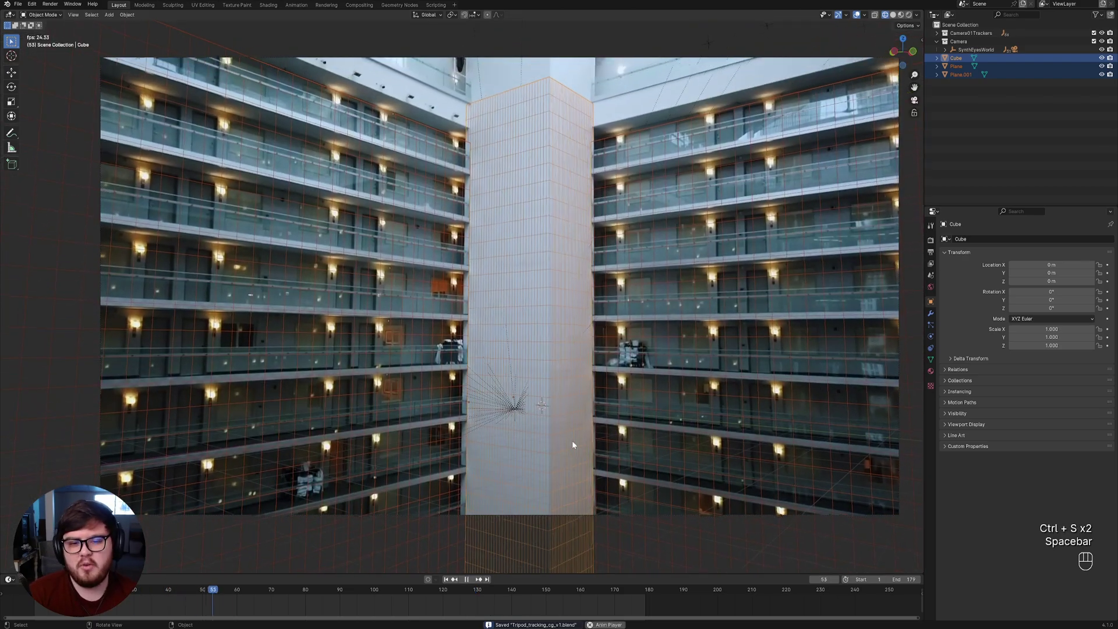